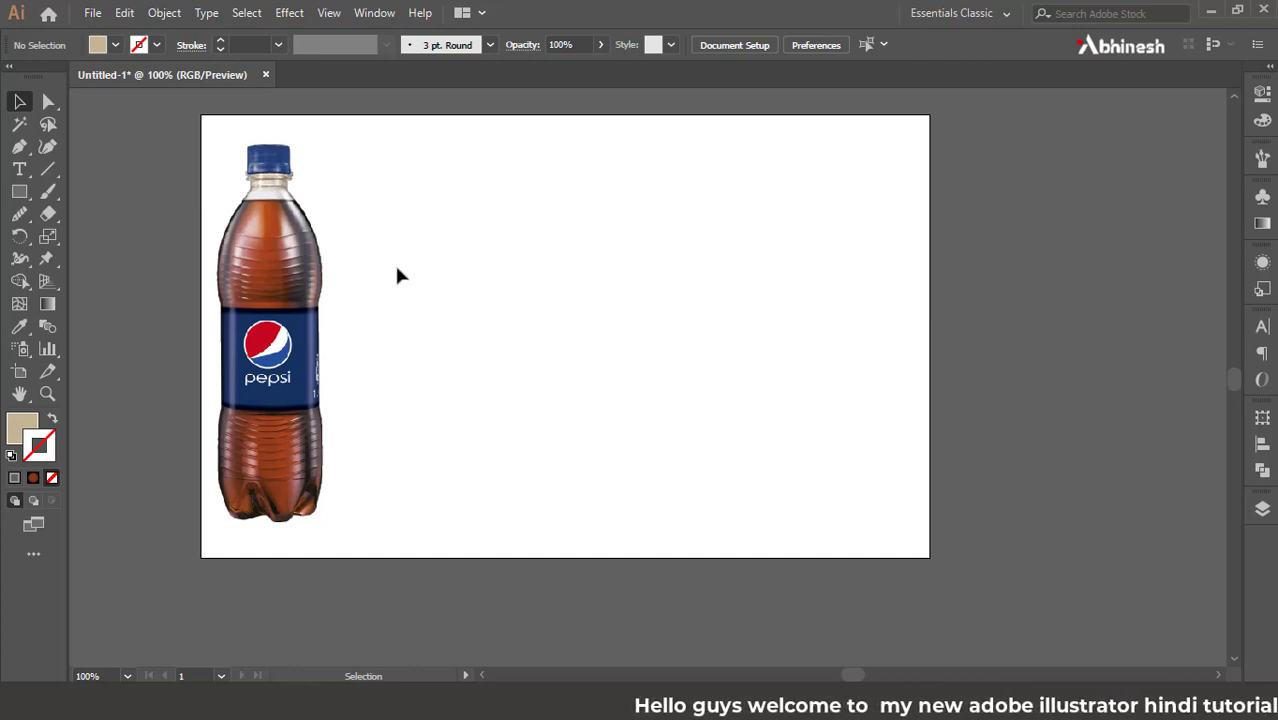
Step: Zoom in on the bottle and label art and clear the colour-symbol selection
{"action": "key", "text": "alt+Num_Lock"}
{"action": "key", "text": "space"}
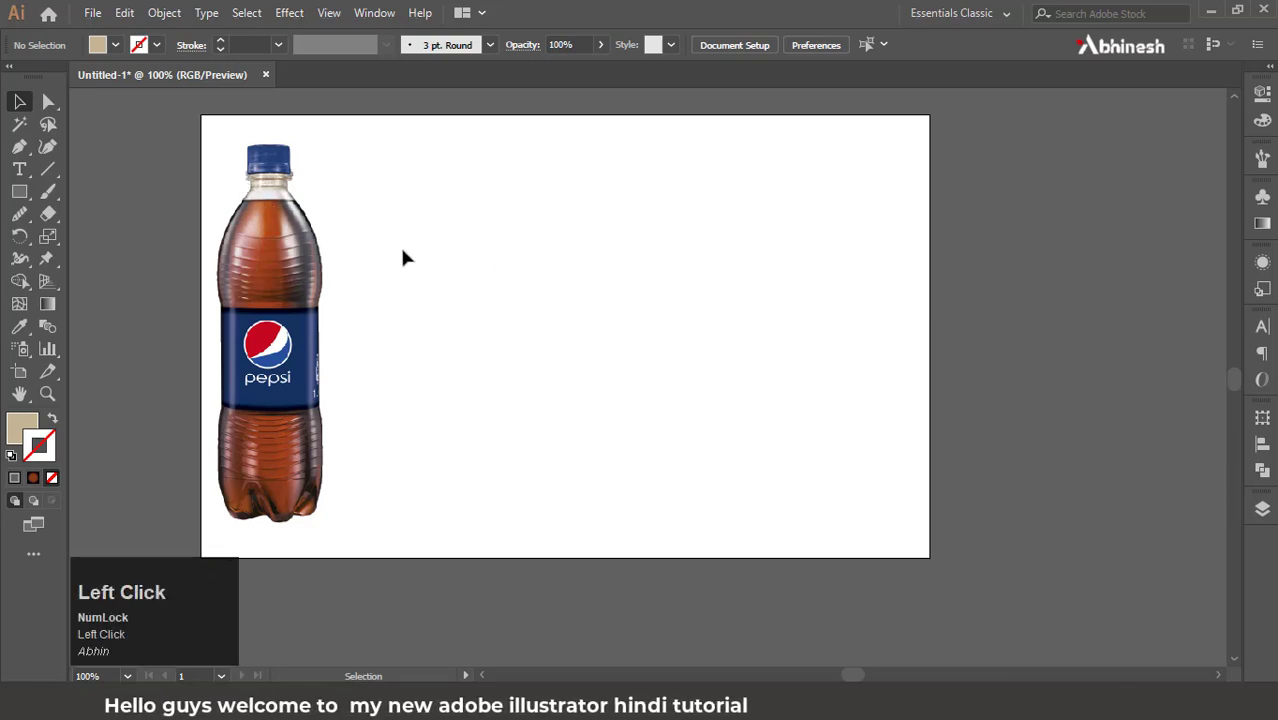
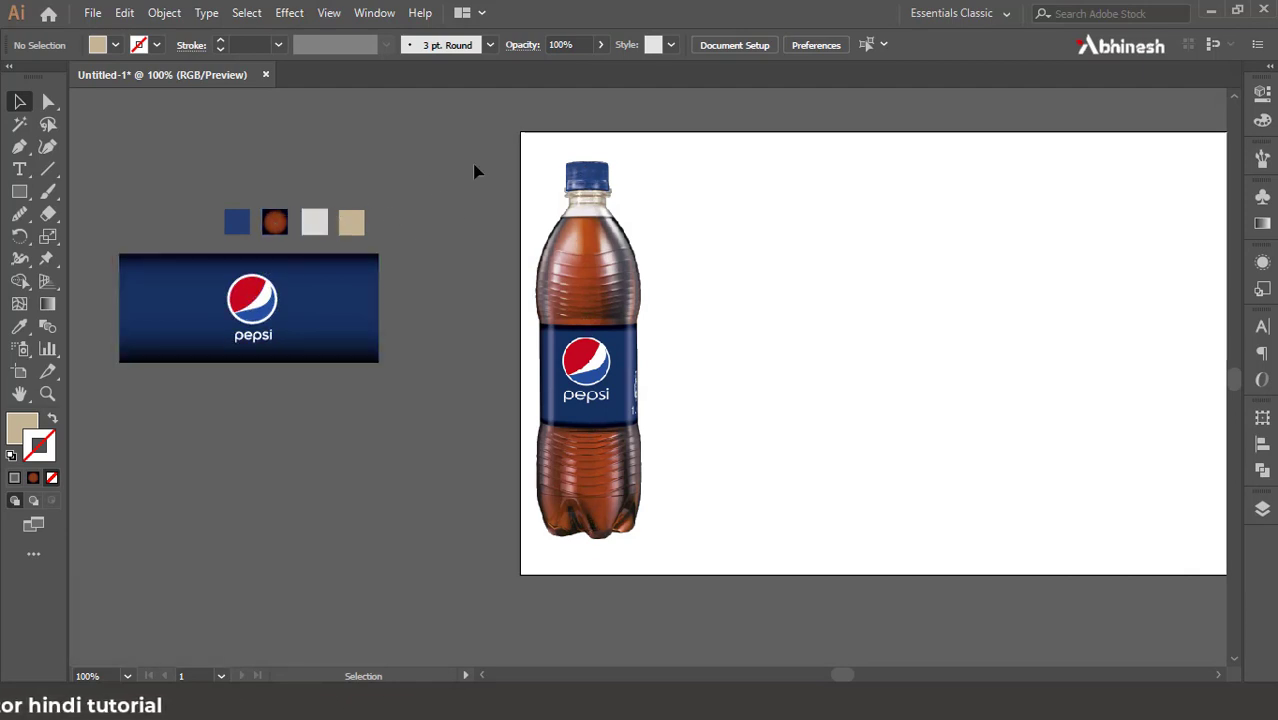
{"action": "scroll", "scroll_direction": "up", "scroll_amount": 3}
{"action": "key", "text": "space"}
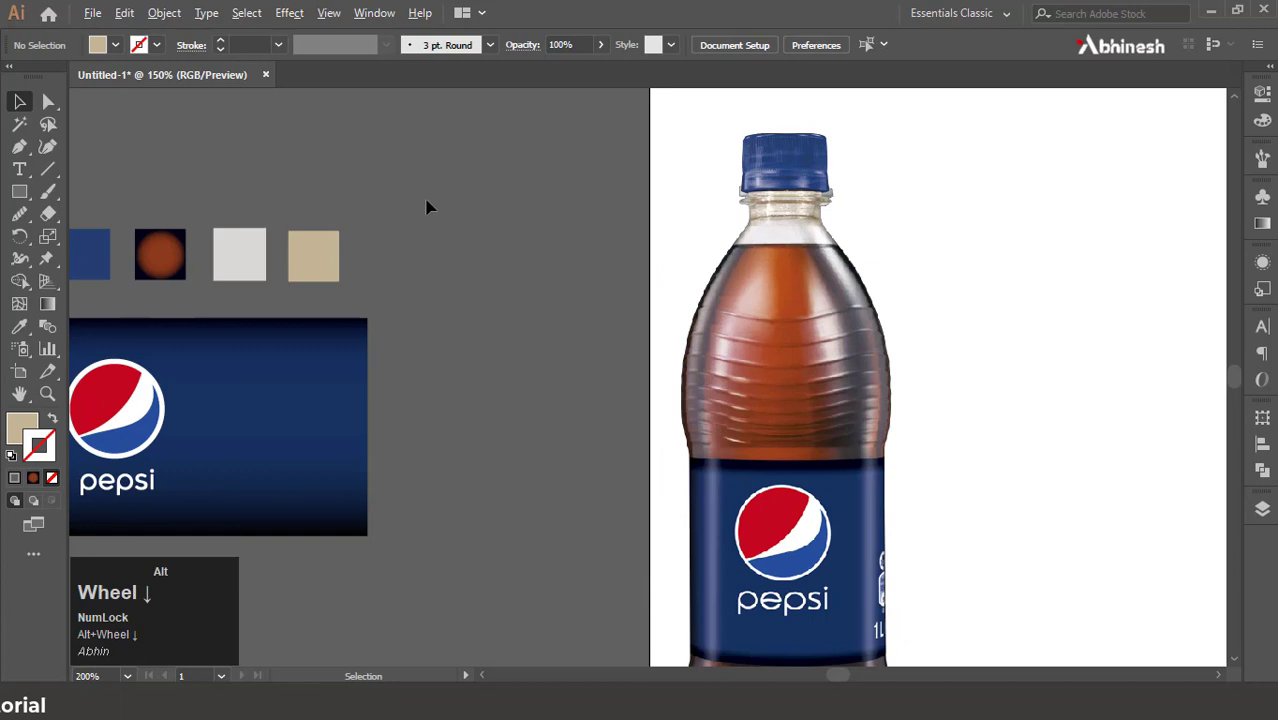
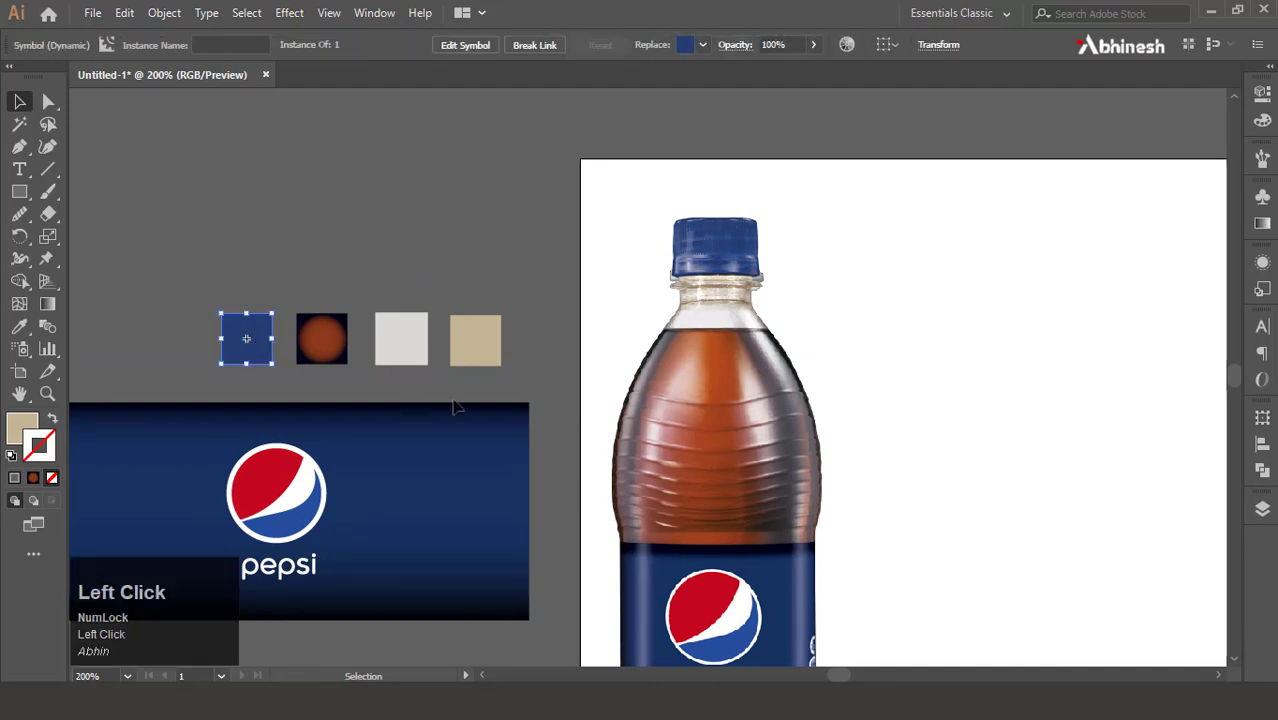
{"action": "scroll", "scroll_direction": "down", "scroll_amount": 3}
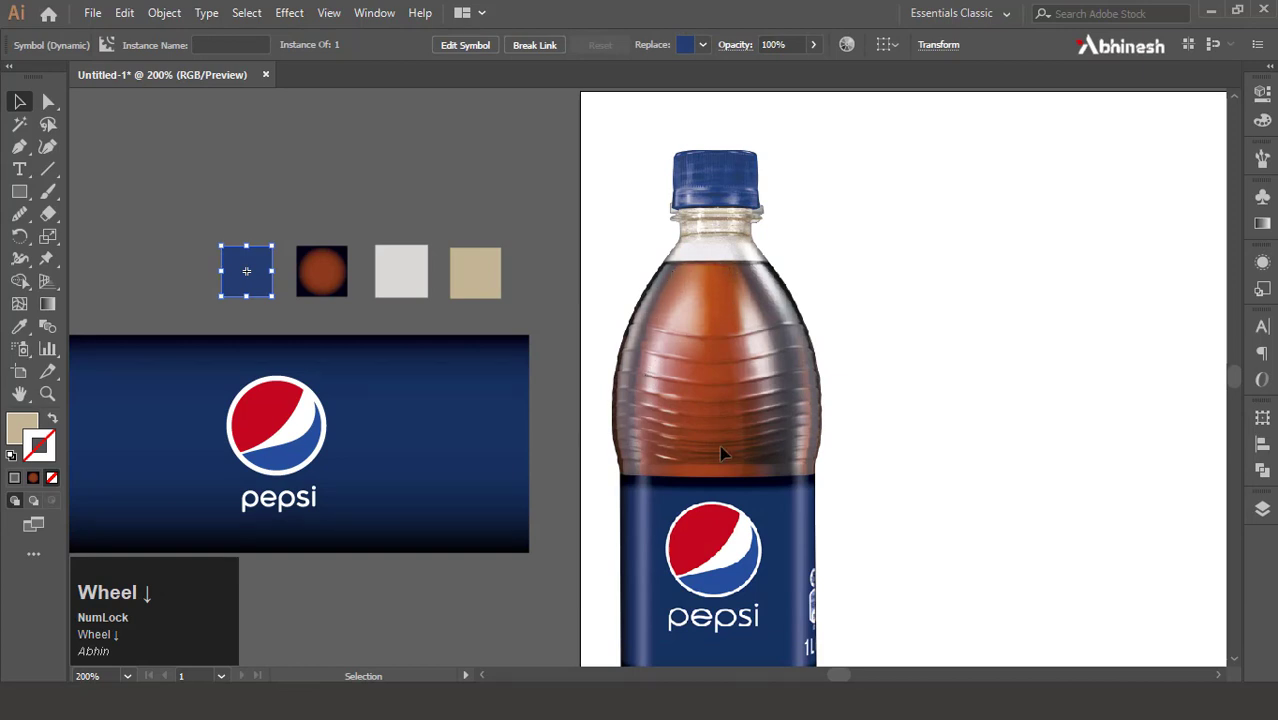
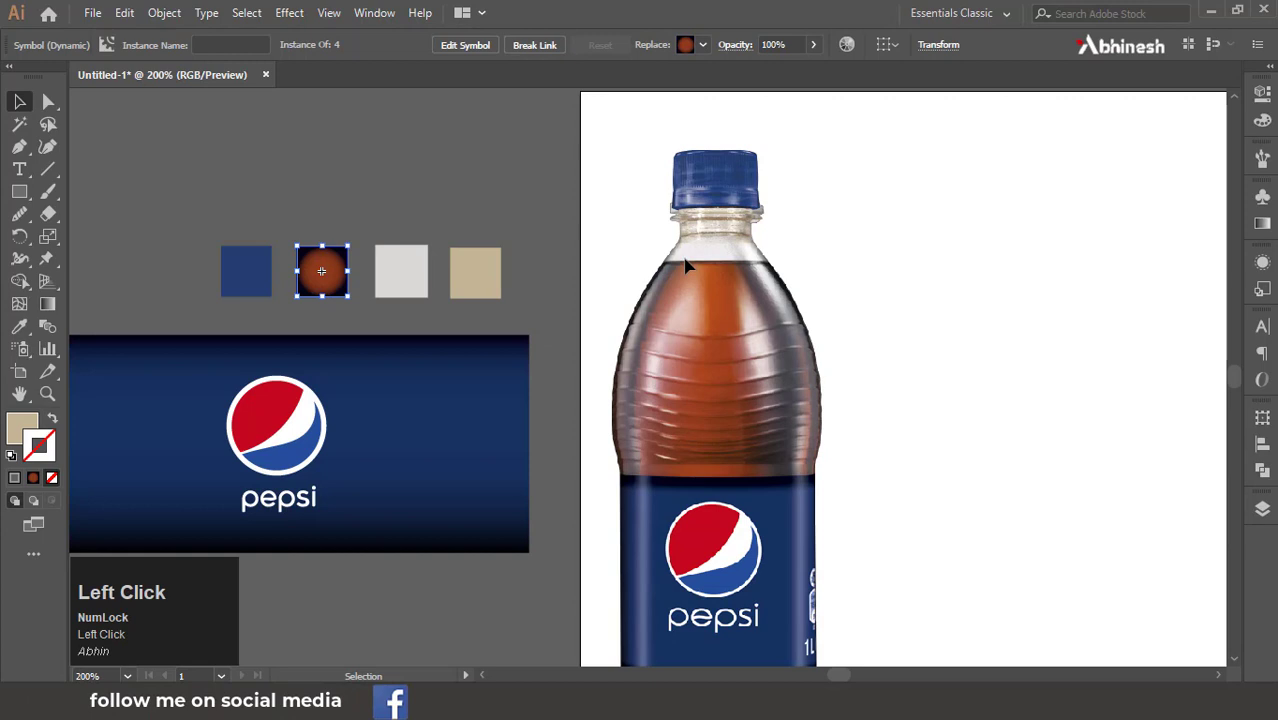
{"action": "left_click", "coordinate": [704, 251]}
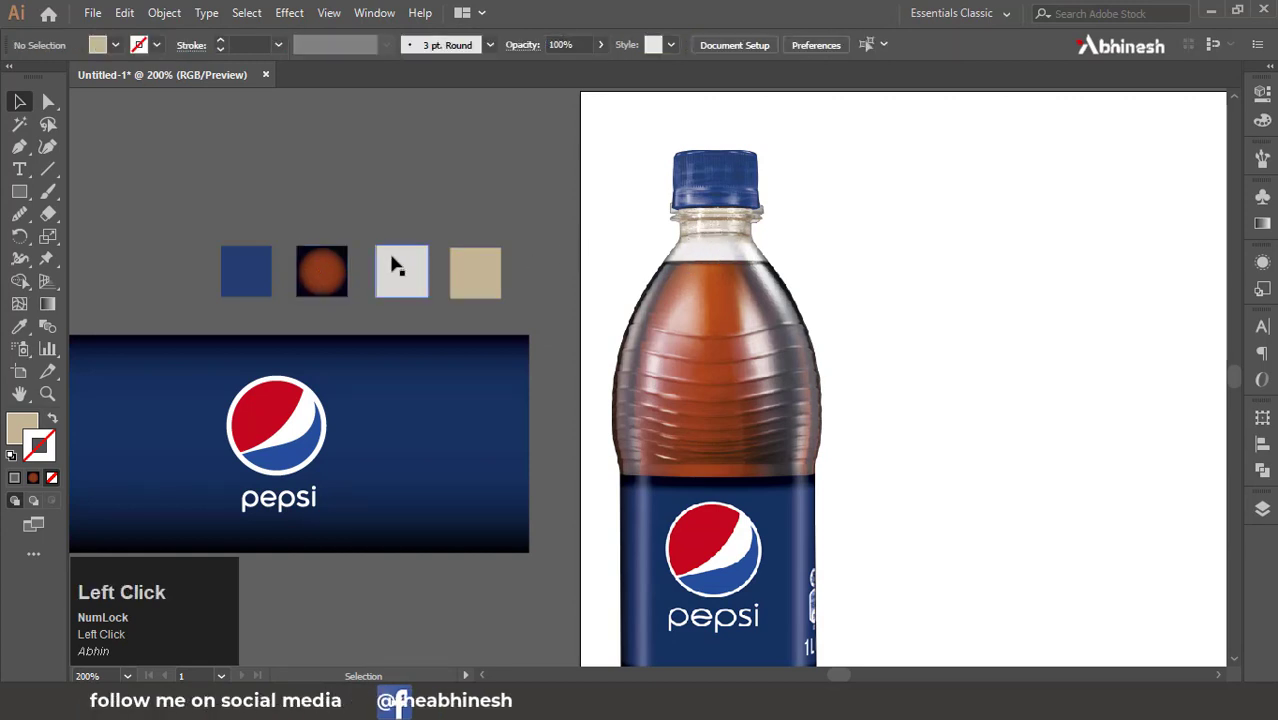
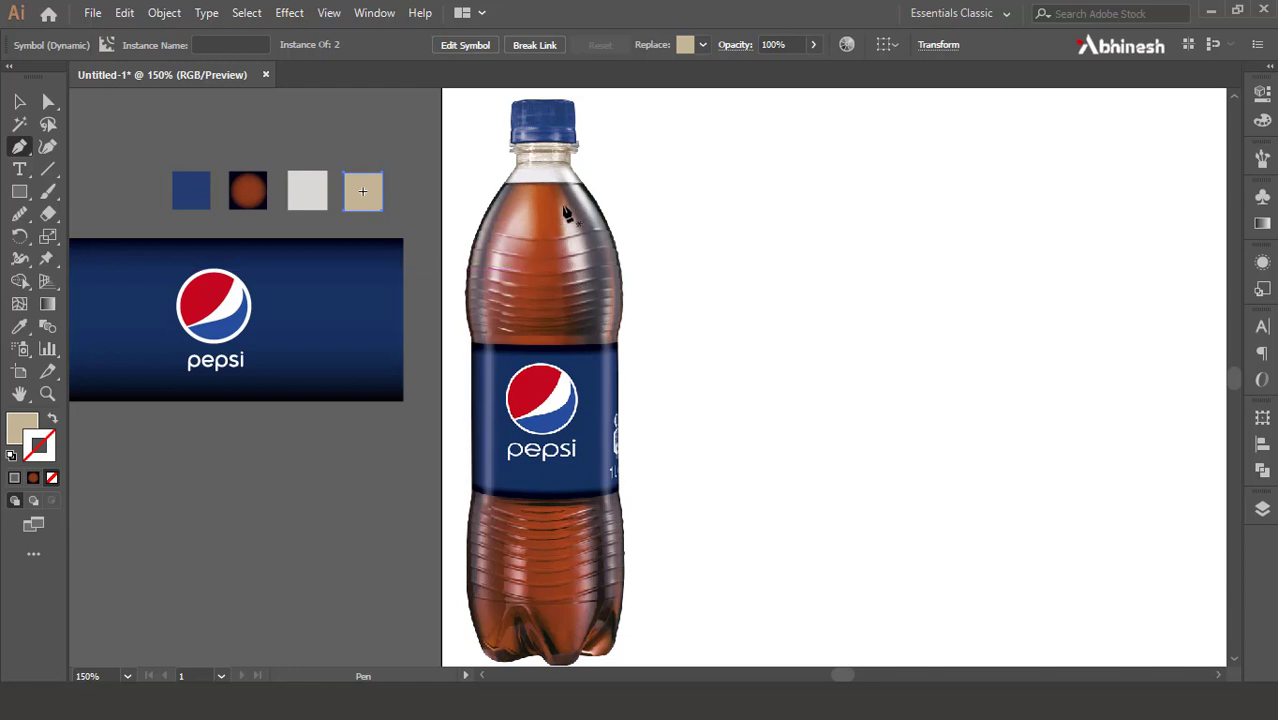
Step: Zoom to the cap and place anchors at its top centre, top right corner and lower right corner
{"action": "scroll", "scroll_direction": "up", "scroll_amount": 3}
{"action": "scroll", "scroll_direction": "up", "scroll_amount": 3}
{"action": "scroll", "scroll_direction": "up", "scroll_amount": 3}
{"action": "left_click", "coordinate": [462, 246]}
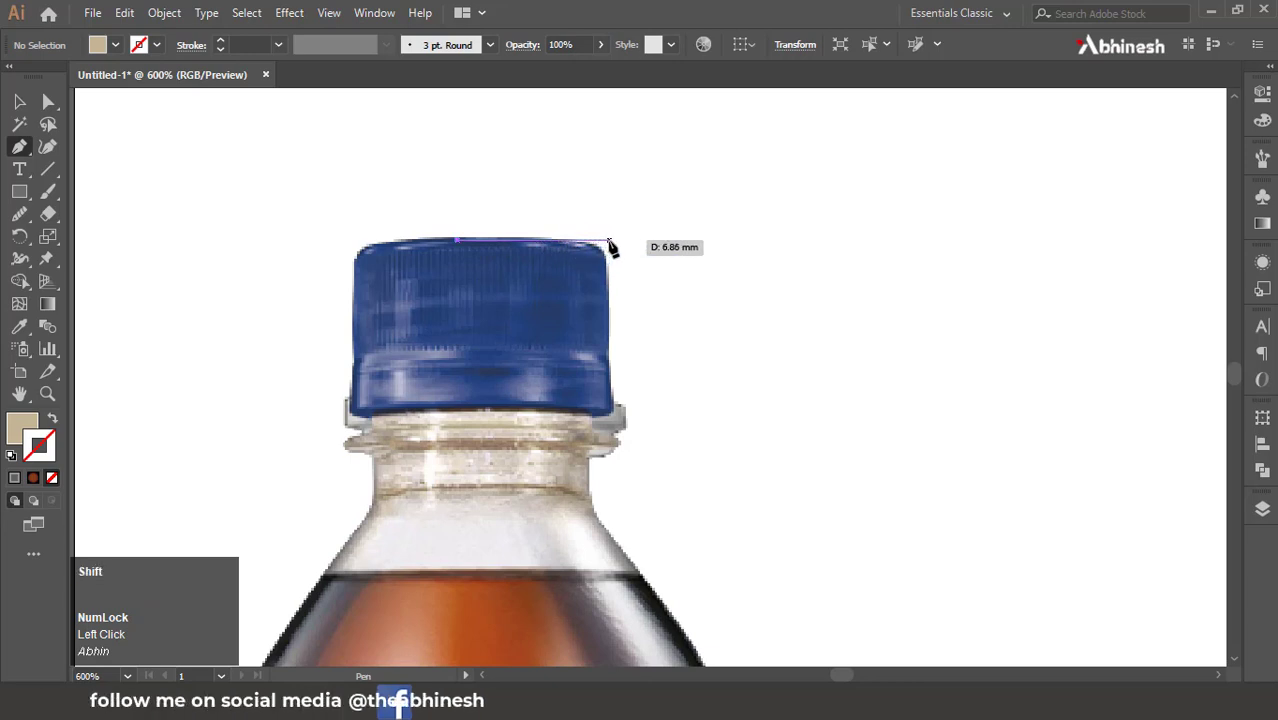
{"action": "left_click", "coordinate": [614, 247]}
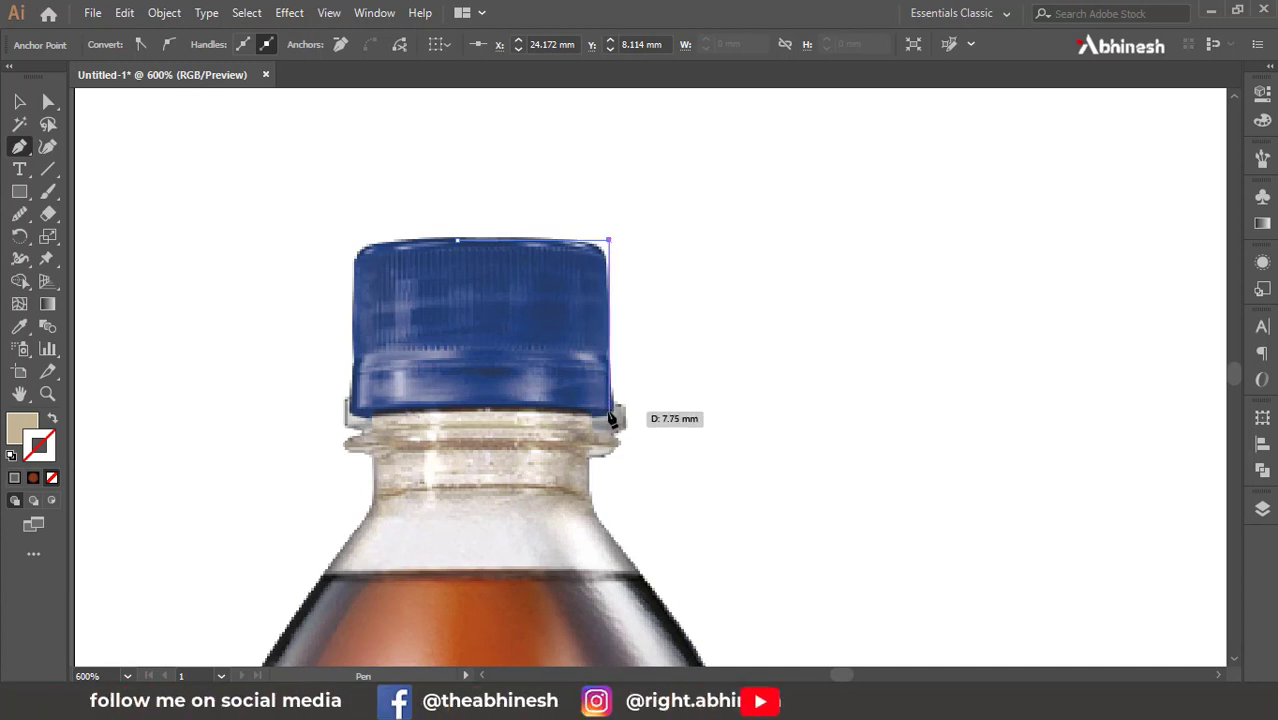
{"action": "left_click", "coordinate": [613, 417]}
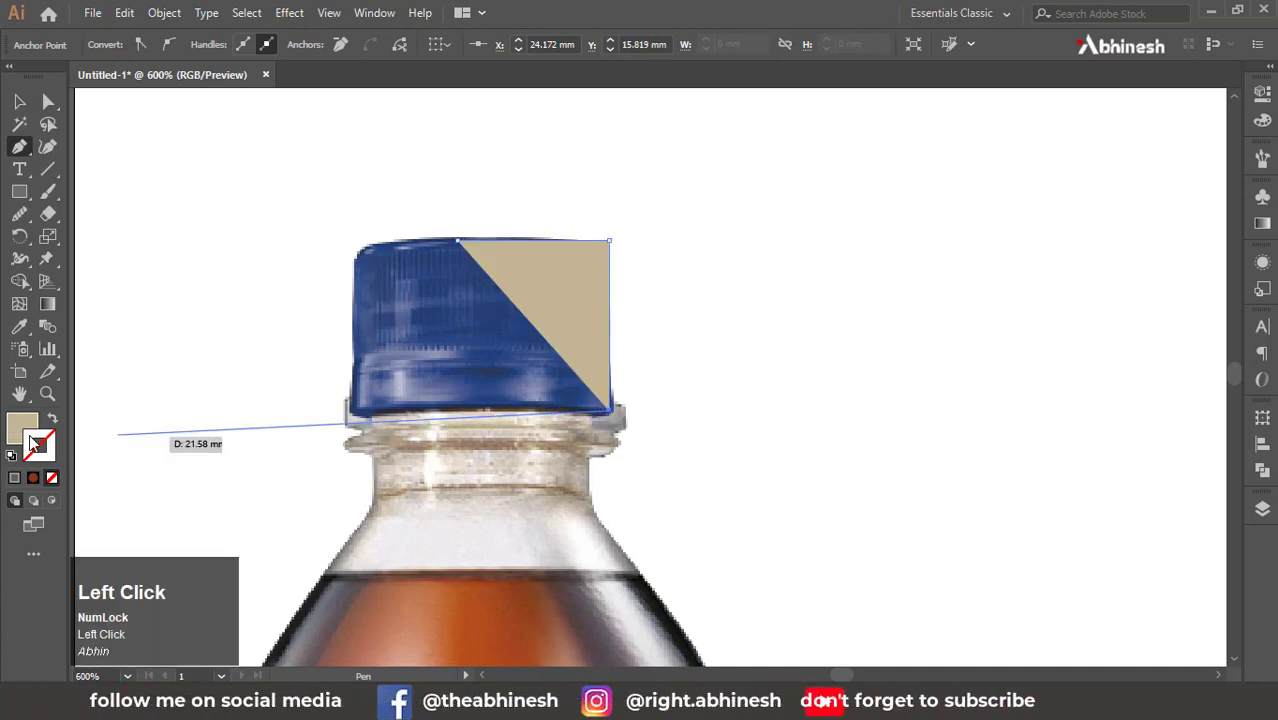
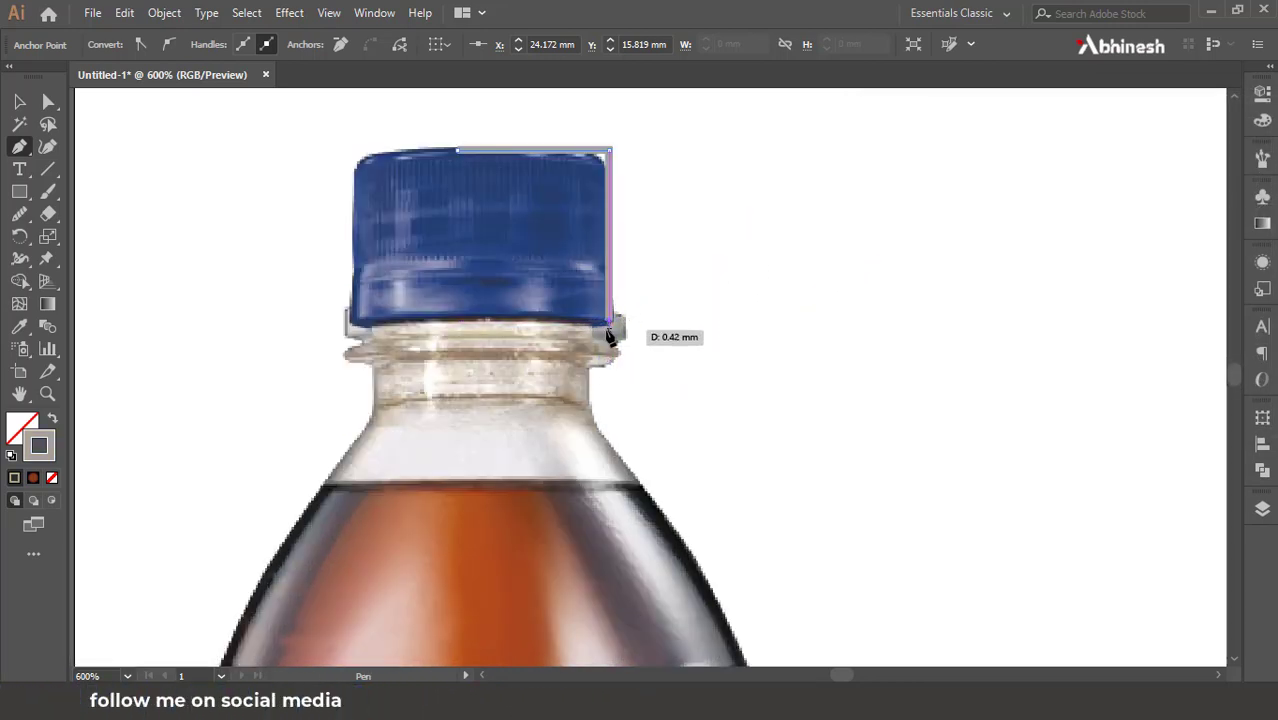
Step: Curve the outline around the neck ridge and anchor it where the neck meets the shoulder
{"action": "left_click_drag", "start_coordinate": [595, 329], "coordinate": [594, 373]}
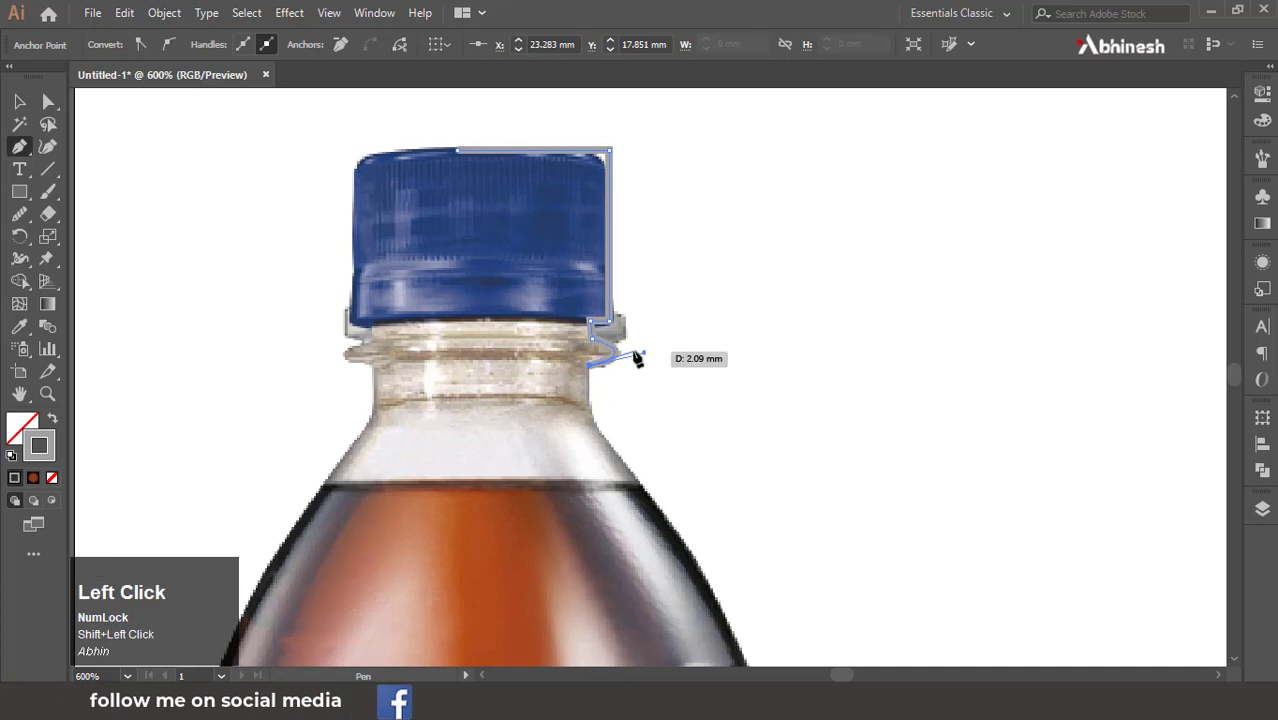
{"action": "scroll", "scroll_direction": "down", "scroll_amount": 3}
{"action": "scroll", "scroll_direction": "up", "scroll_amount": 3}
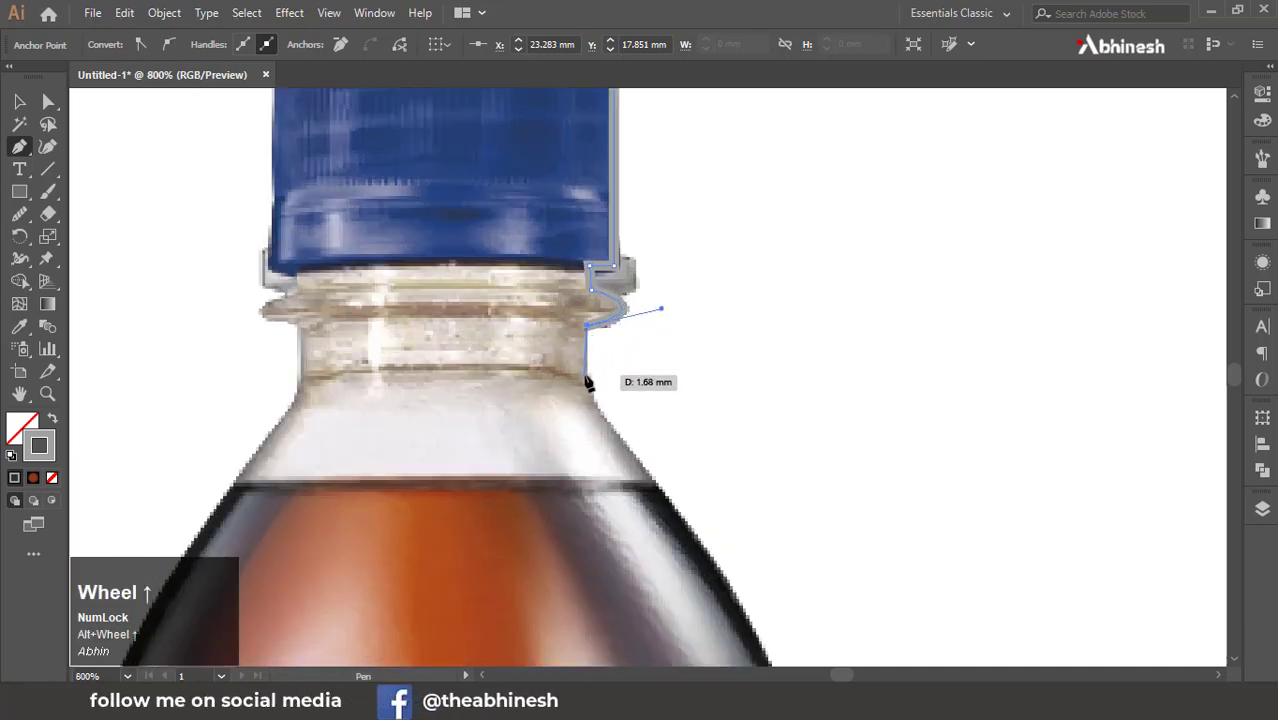
{"action": "left_click", "coordinate": [591, 381]}
{"action": "scroll", "scroll_direction": "down", "scroll_amount": 3}
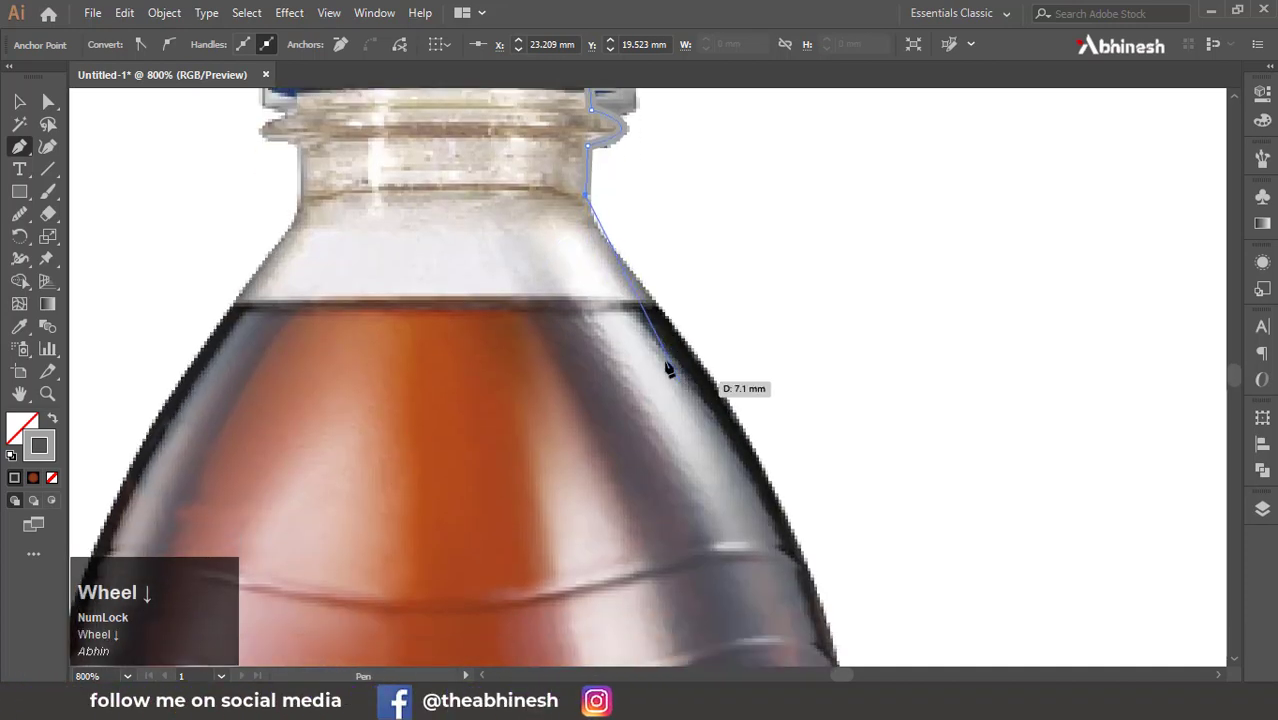
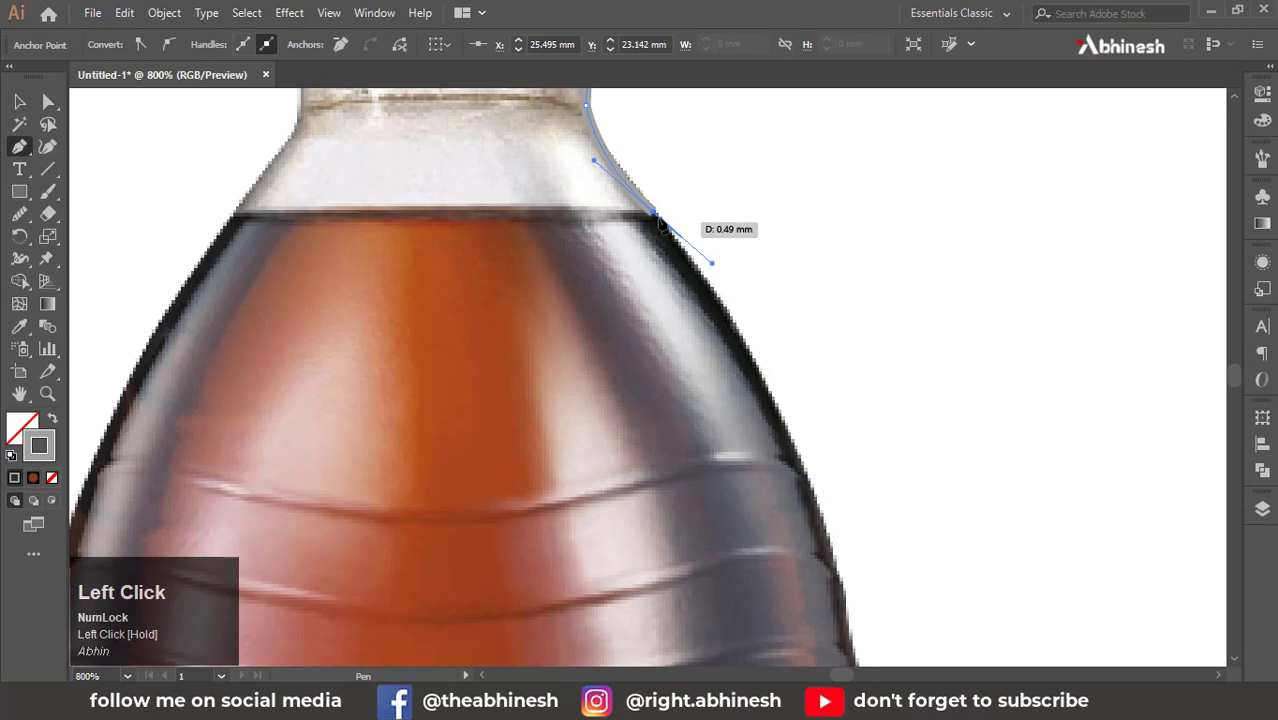
{"action": "scroll", "scroll_direction": "down", "scroll_amount": 3}
{"action": "scroll", "scroll_direction": "down", "scroll_amount": 3}
{"action": "scroll", "scroll_direction": "down", "scroll_amount": 3}
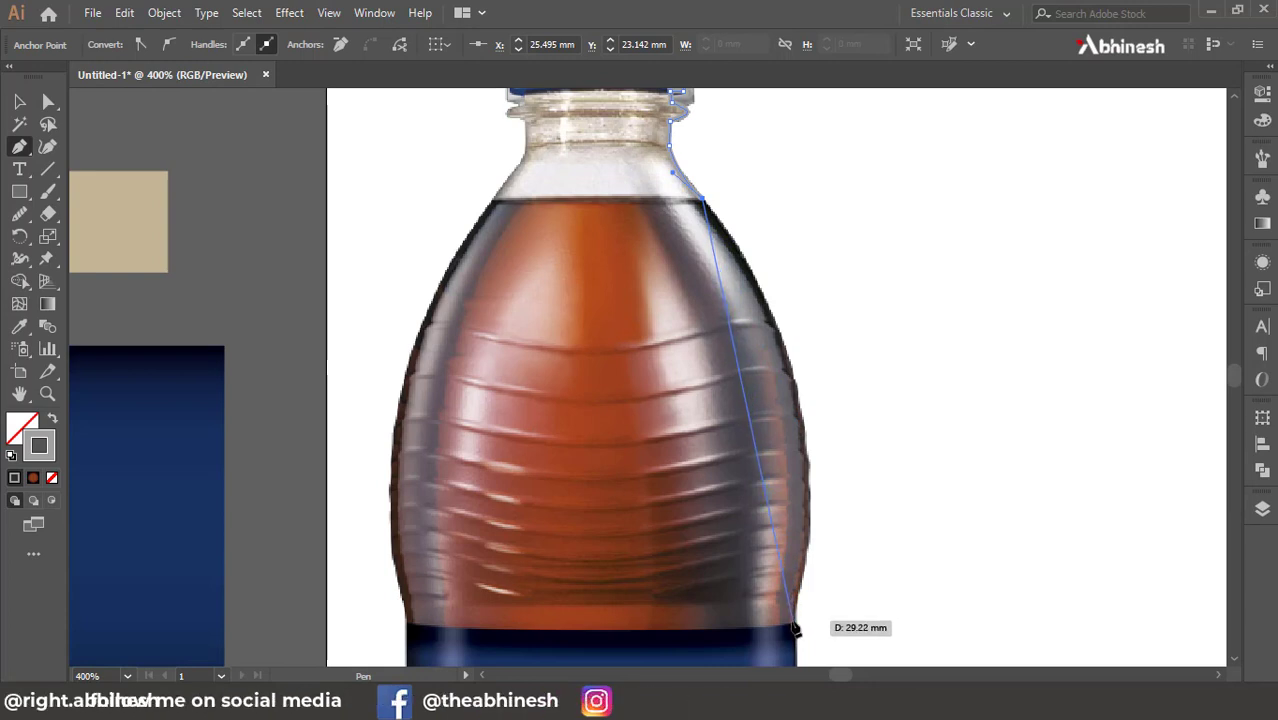
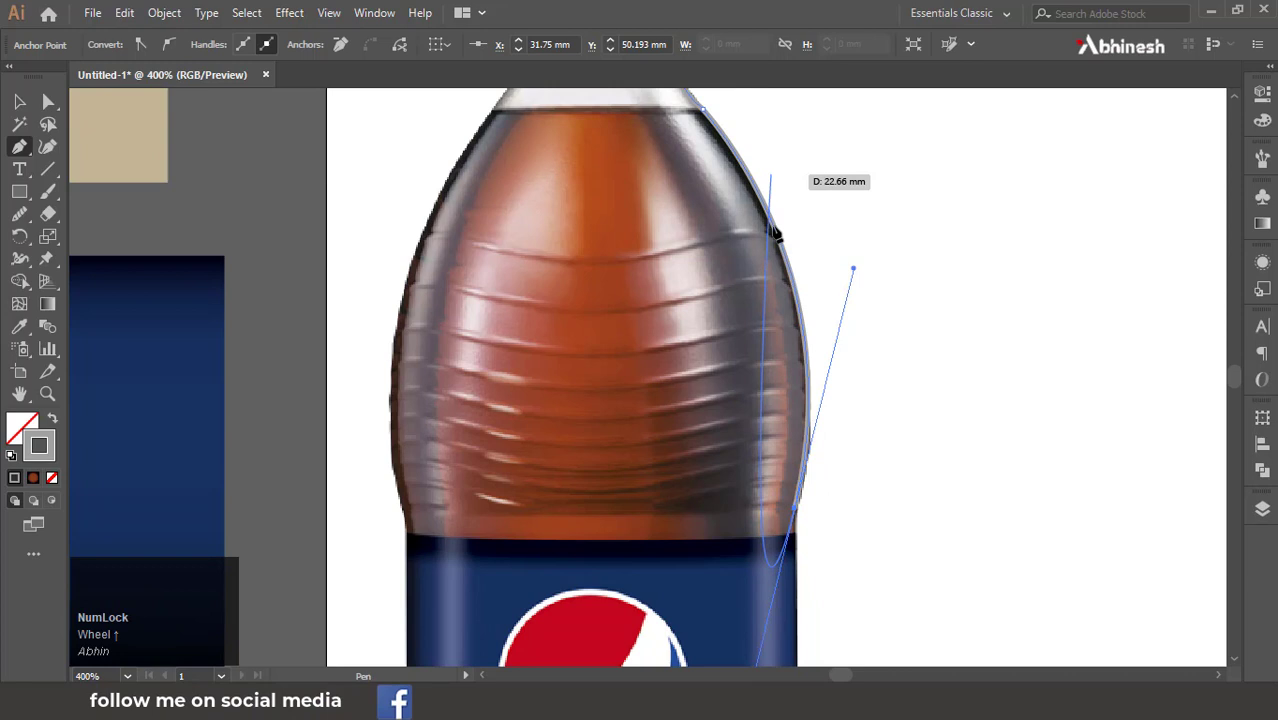
Step: Anchor the path at the label's top and bottom edges and curve it around the bottle's foot
{"action": "scroll", "scroll_direction": "down", "scroll_amount": 3}
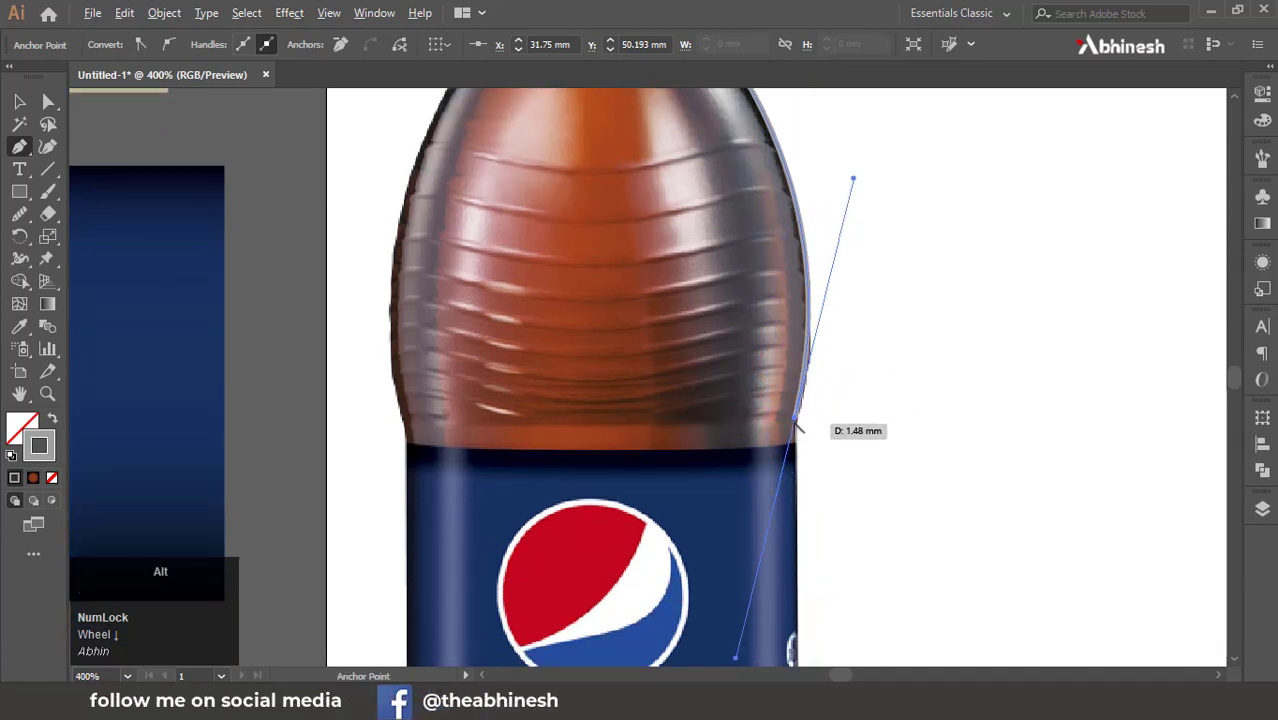
{"action": "left_click", "coordinate": [799, 423]}
{"action": "scroll", "scroll_direction": "down", "scroll_amount": 3}
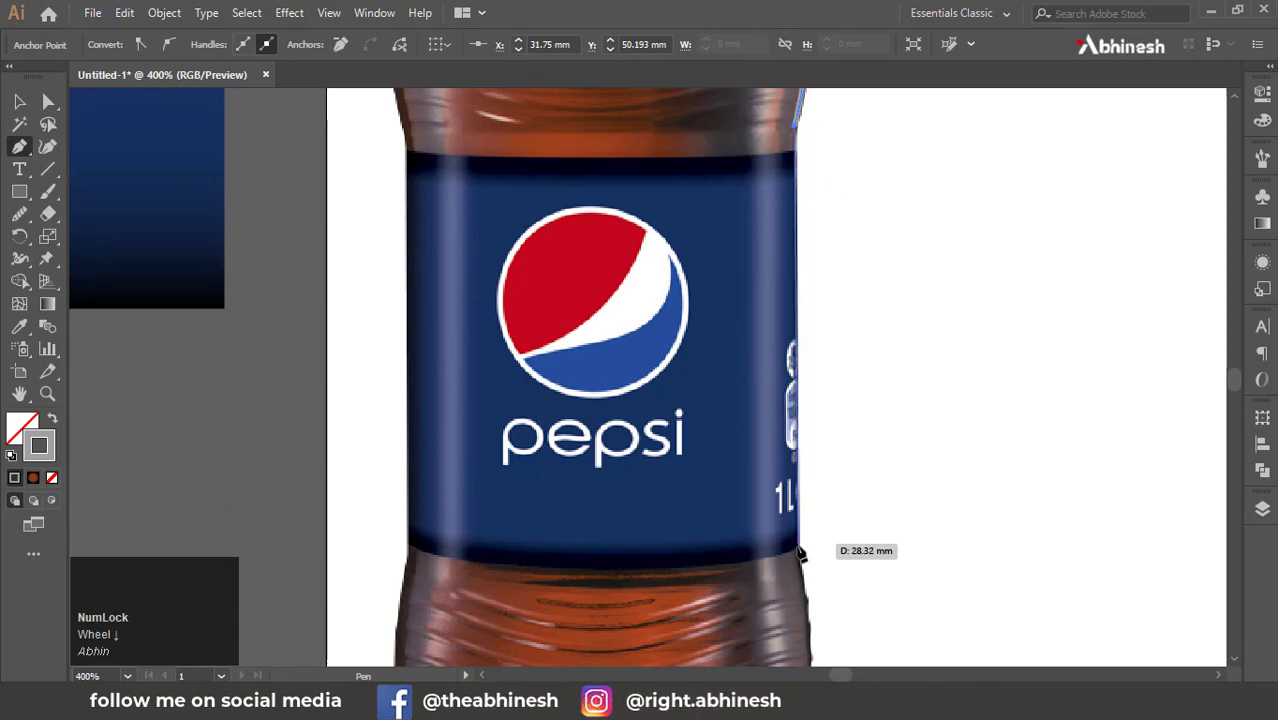
{"action": "left_click", "coordinate": [803, 552]}
{"action": "scroll", "scroll_direction": "down", "scroll_amount": 3}
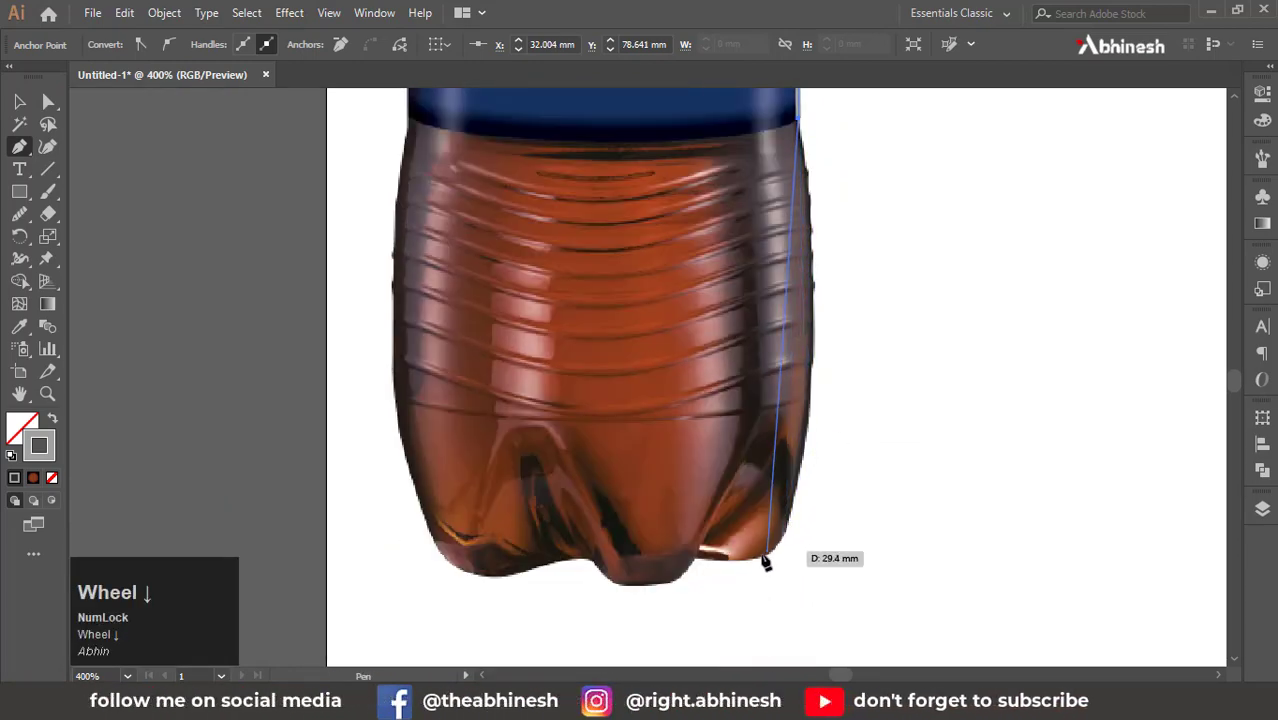
{"action": "left_click_drag", "start_coordinate": [758, 562], "coordinate": [773, 552]}
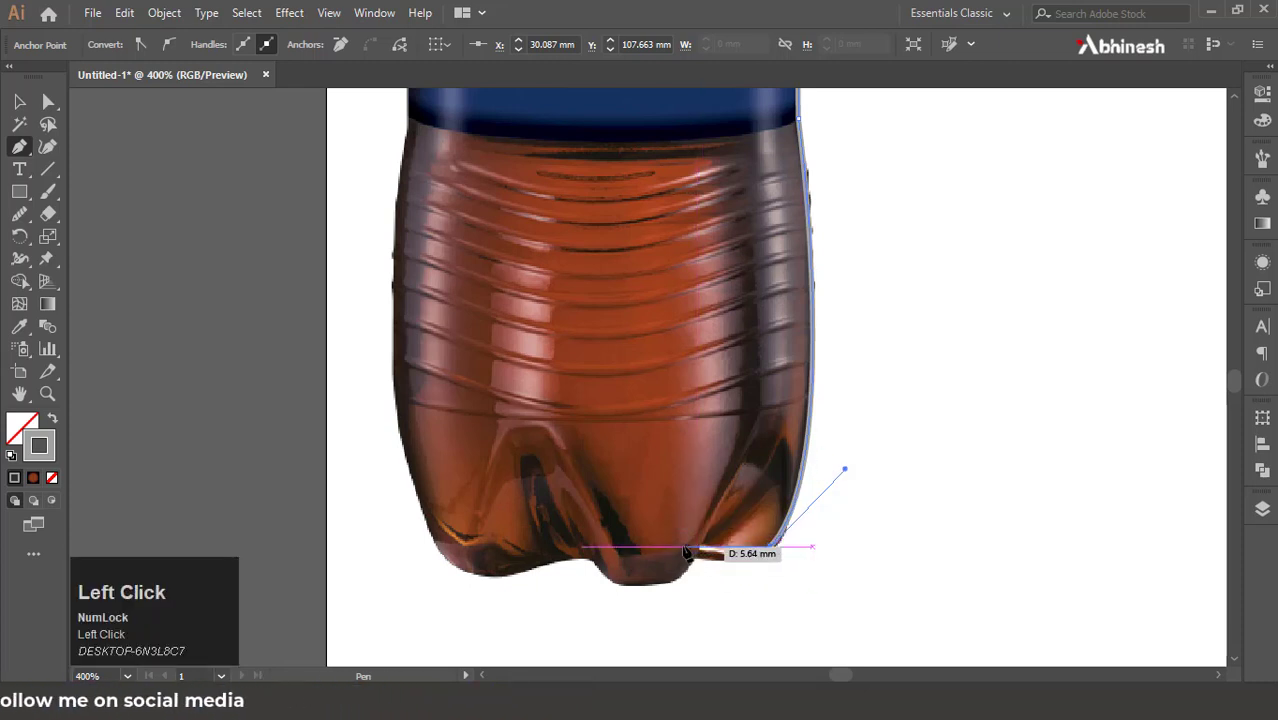
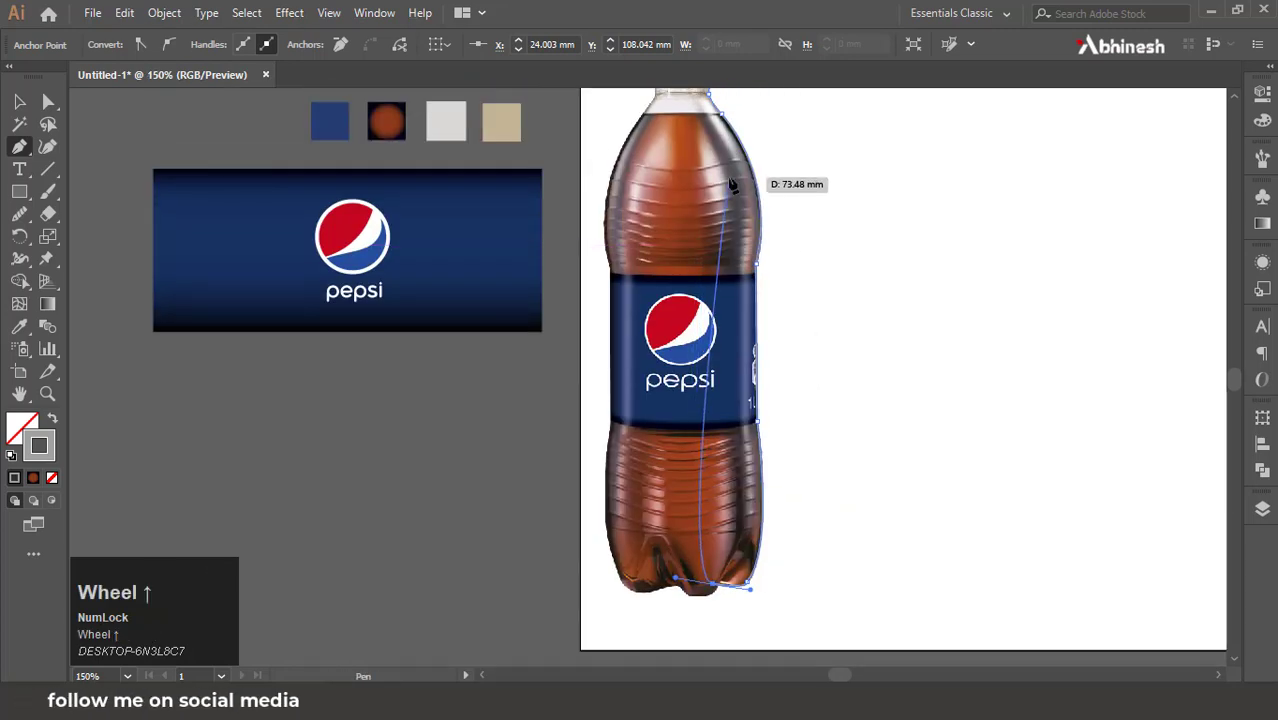
Step: End the half-bottle profile path at the base centre and return to the Selection tool
{"action": "scroll", "scroll_direction": "up", "scroll_amount": 3}
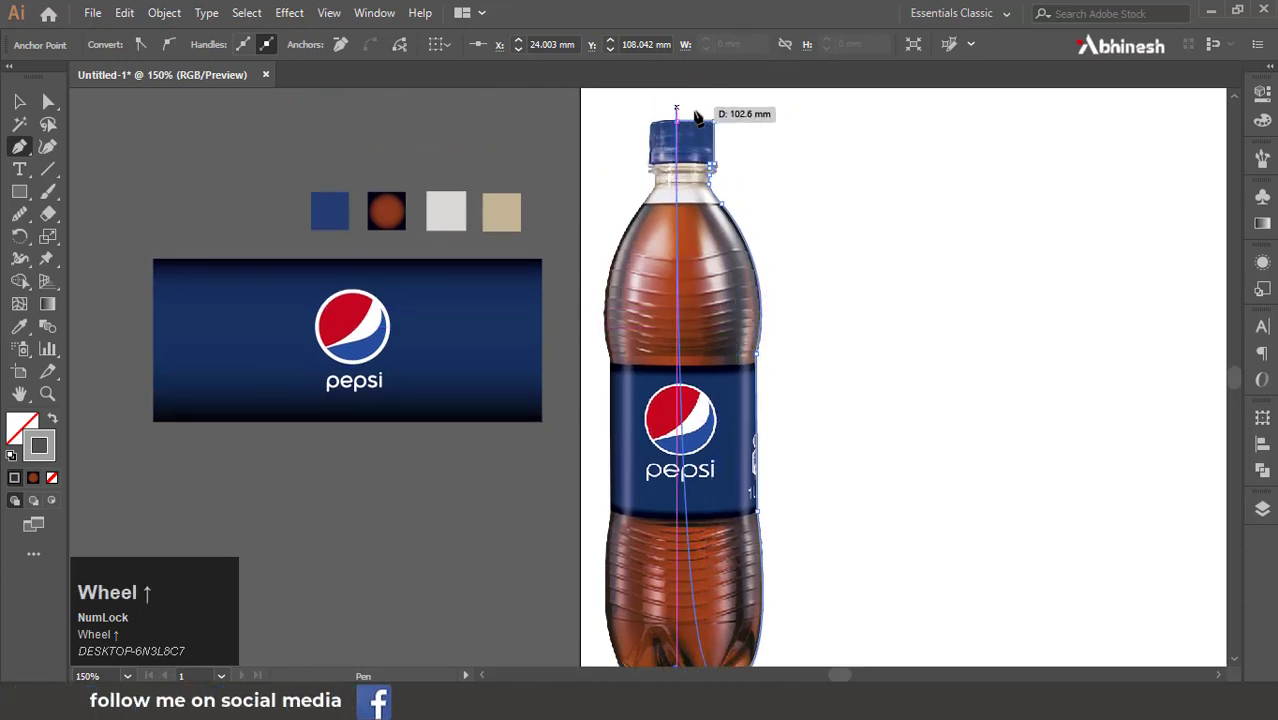
{"action": "scroll", "scroll_direction": "up", "scroll_amount": 3}
{"action": "scroll", "scroll_direction": "down", "scroll_amount": 3}
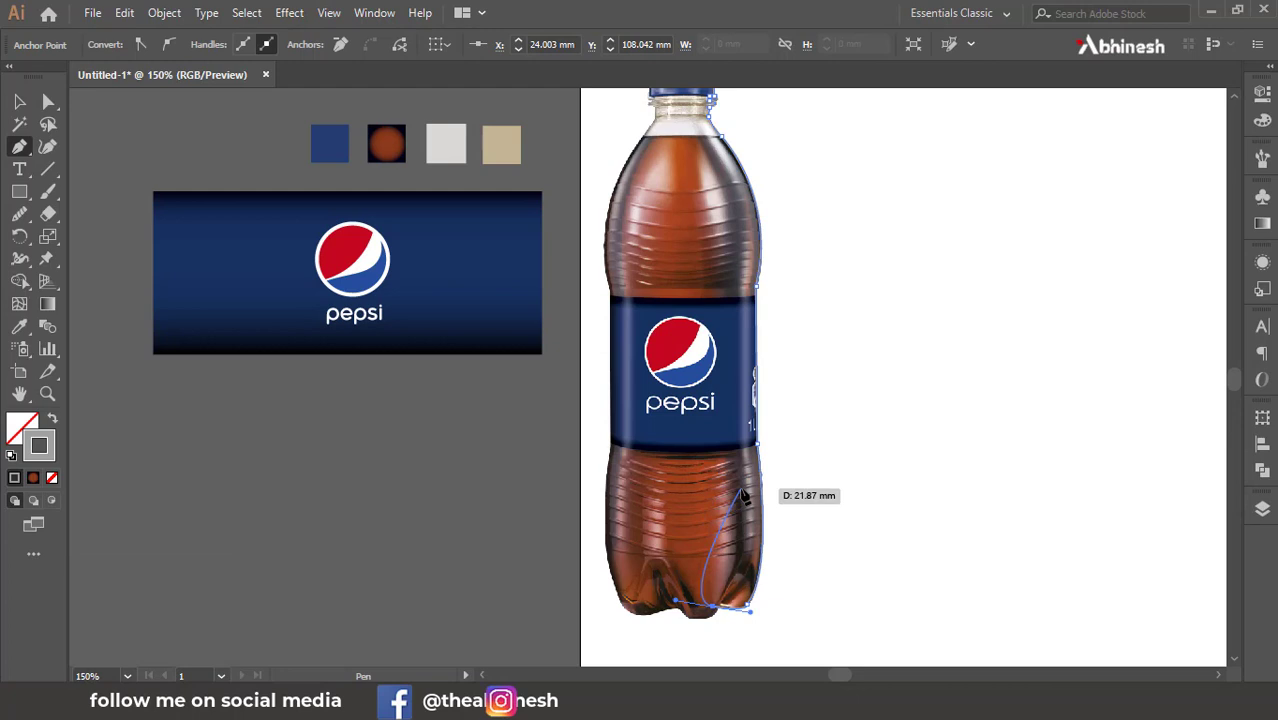
{"action": "key", "text": "alt+Num_Lock"}
{"action": "scroll", "scroll_direction": "down", "scroll_amount": 3}
{"action": "key", "text": "space"}
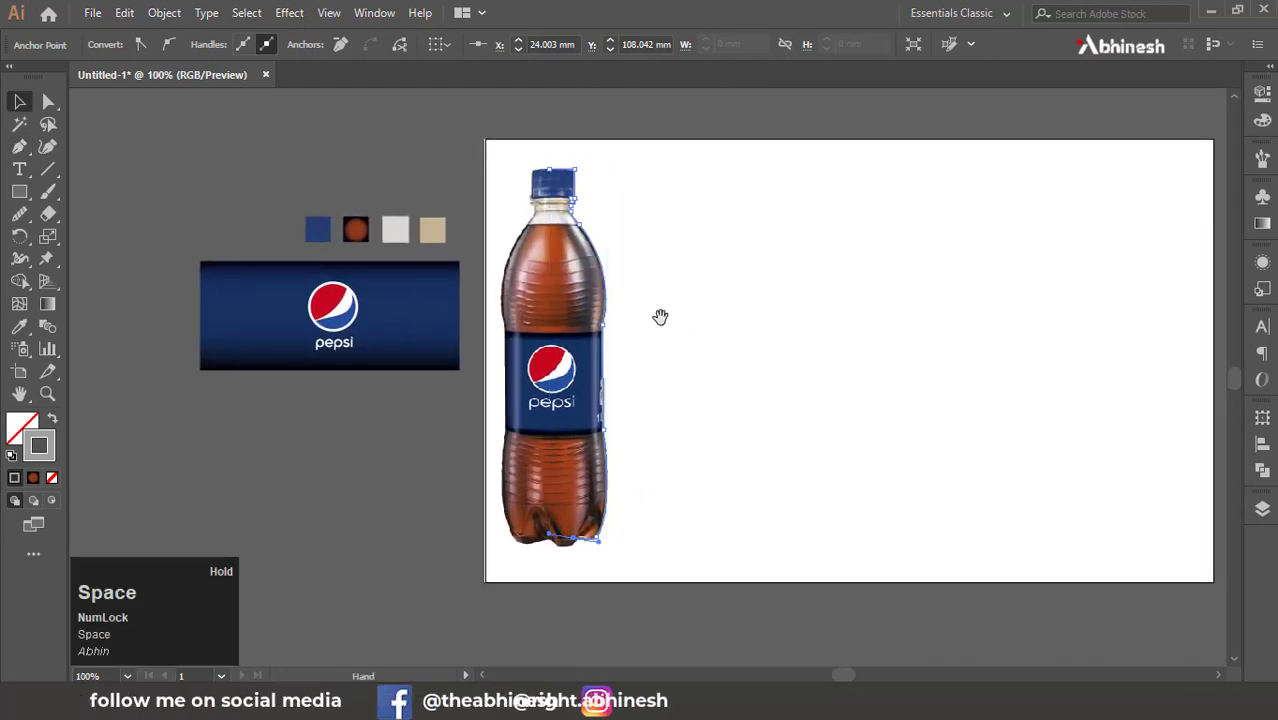
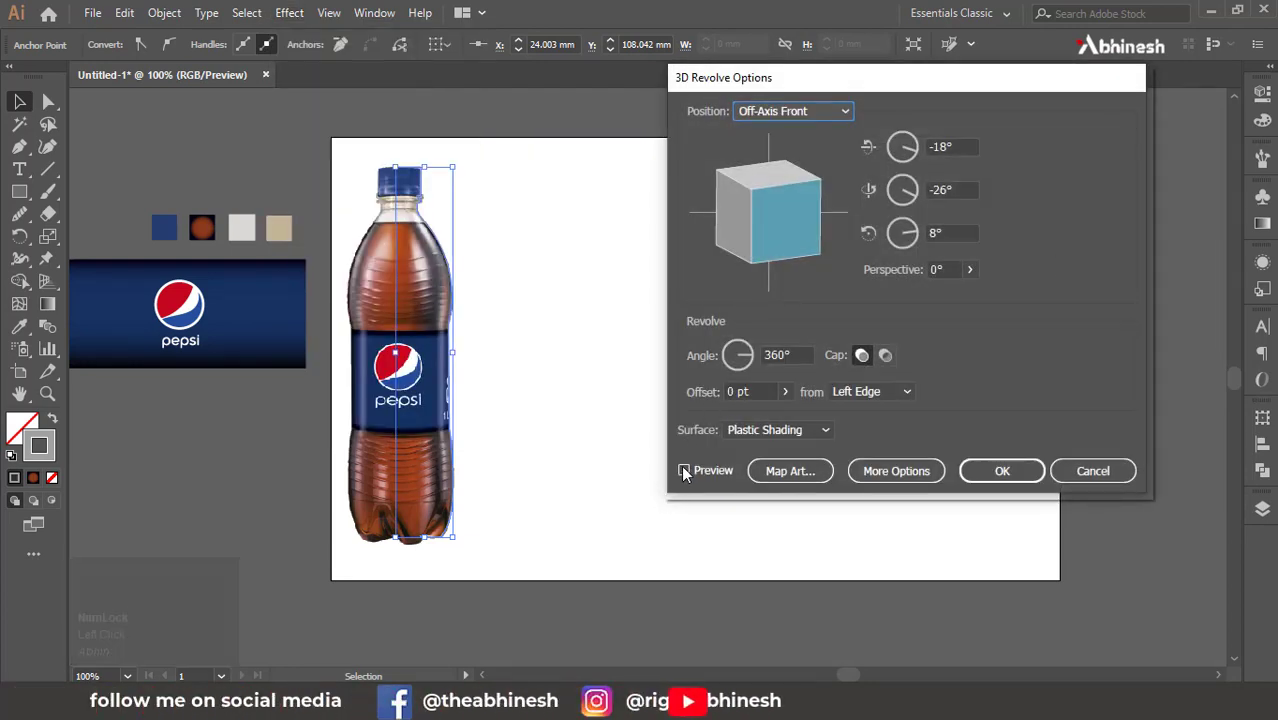
Step: Confirm the 3D Revolve Options and zoom in to compare the grey bottle with the photo
{"action": "left_click", "coordinate": [687, 473]}
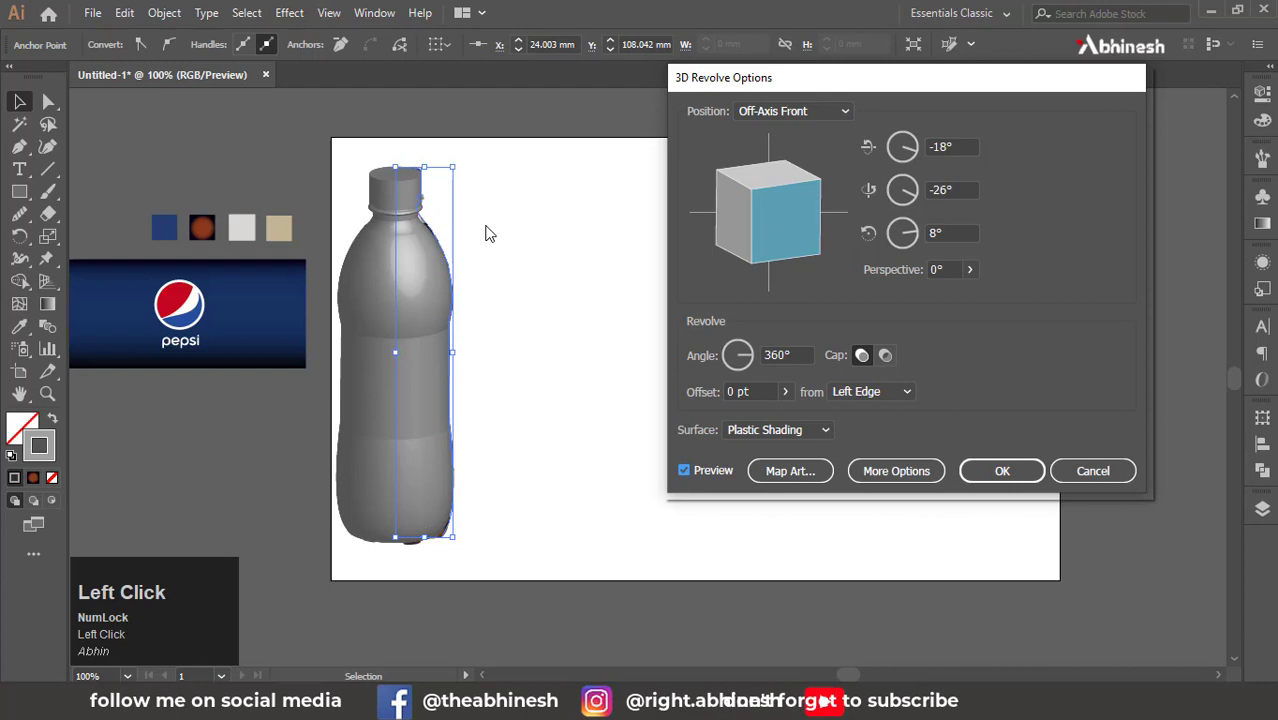
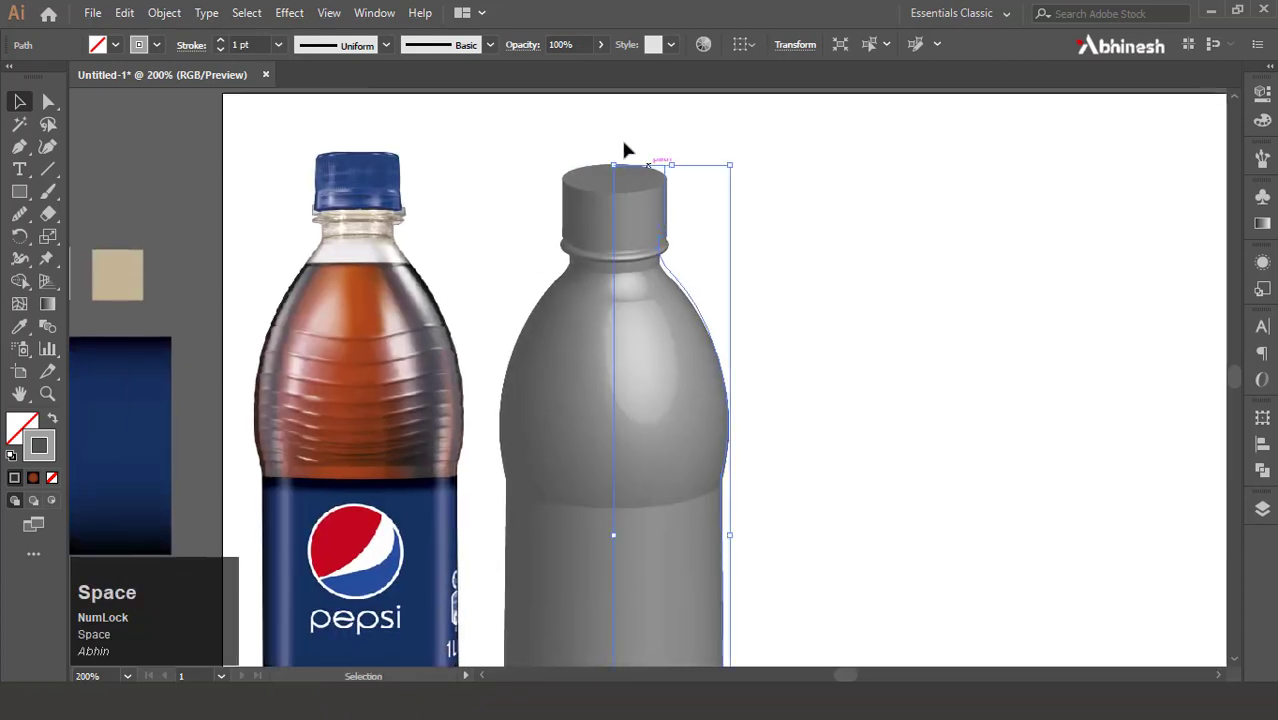
{"action": "scroll", "scroll_direction": "down", "scroll_amount": 3}
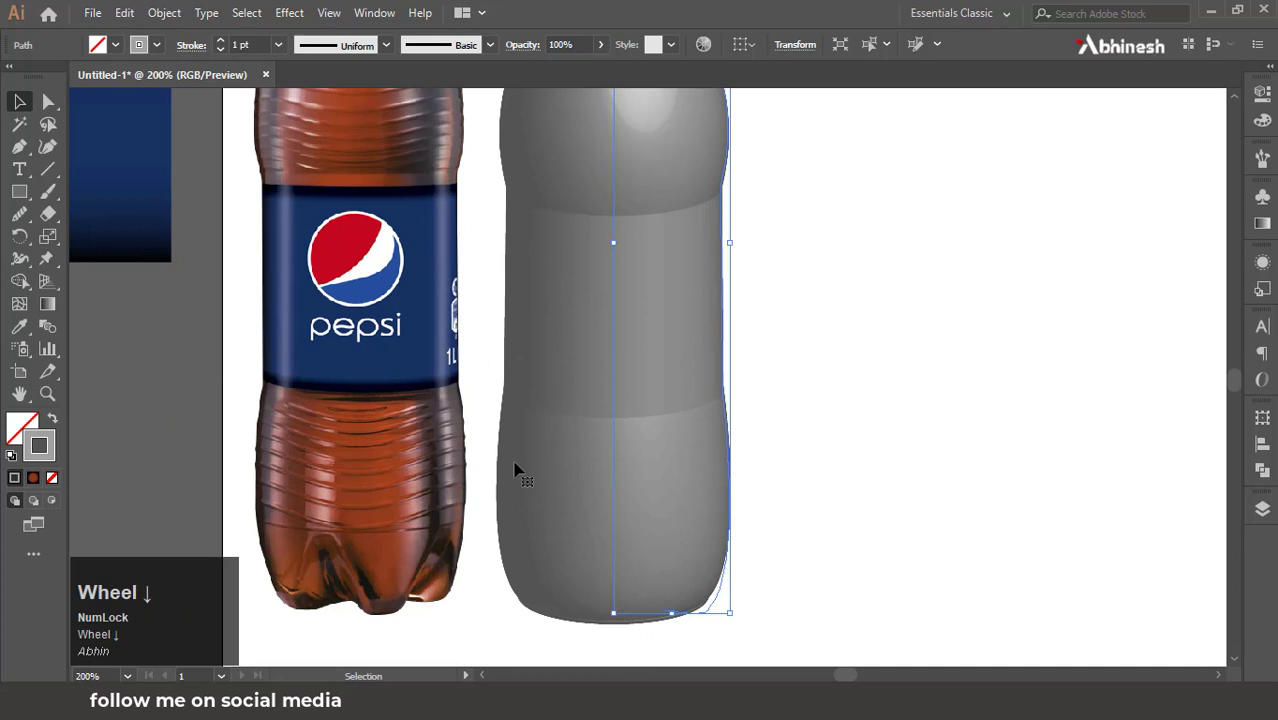
{"action": "scroll", "scroll_direction": "up", "scroll_amount": 3}
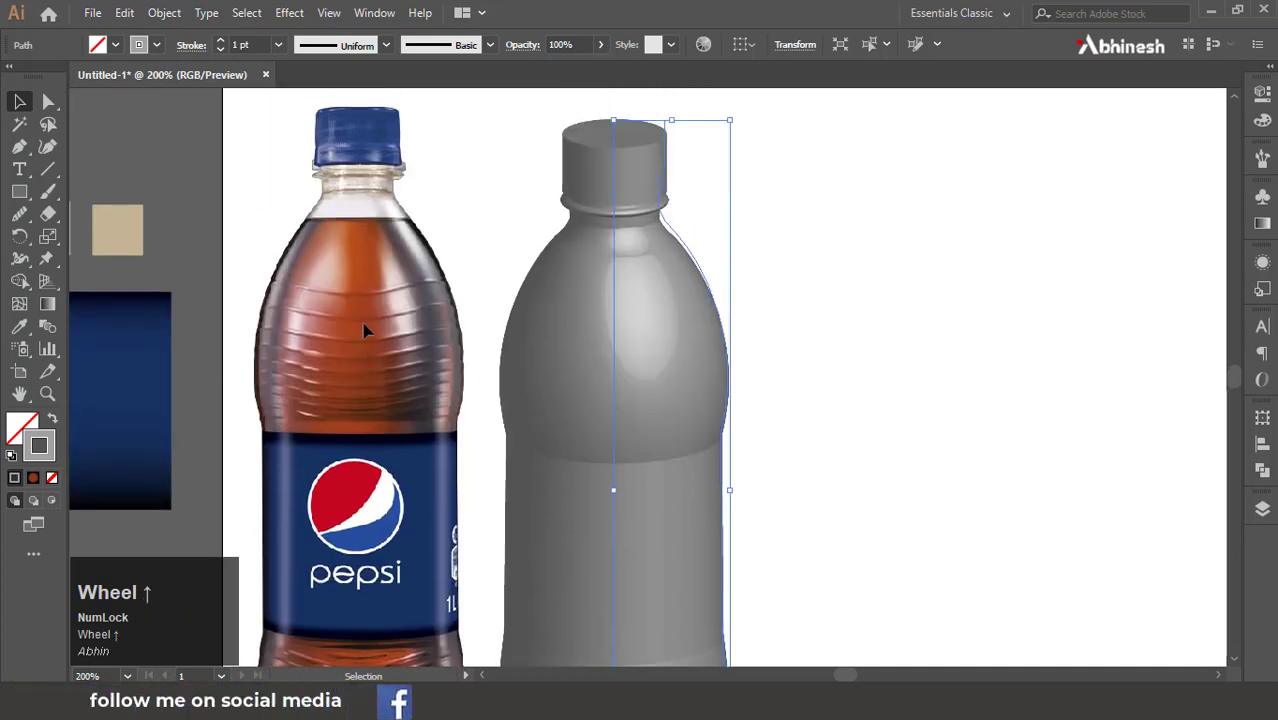
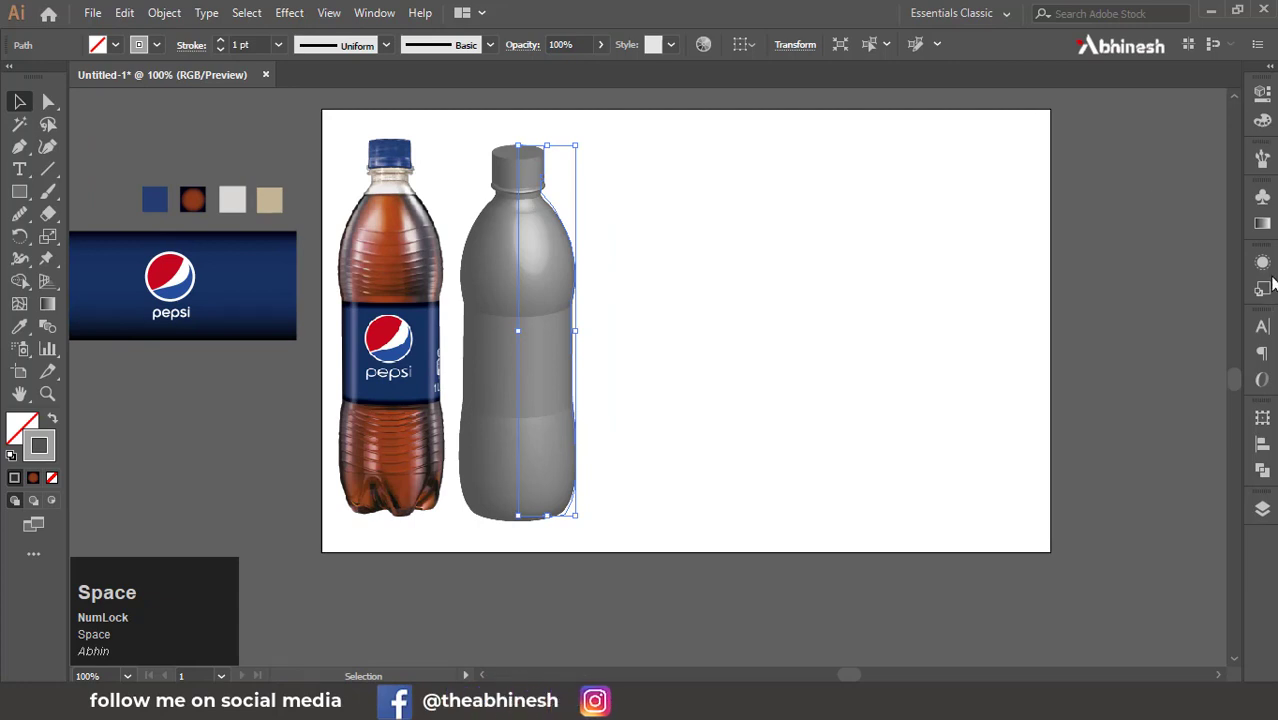
Step: Show the Appearance panel and scroll to the bottle path's 3D Revolve effect entry
{"action": "left_click", "coordinate": [1270, 272]}
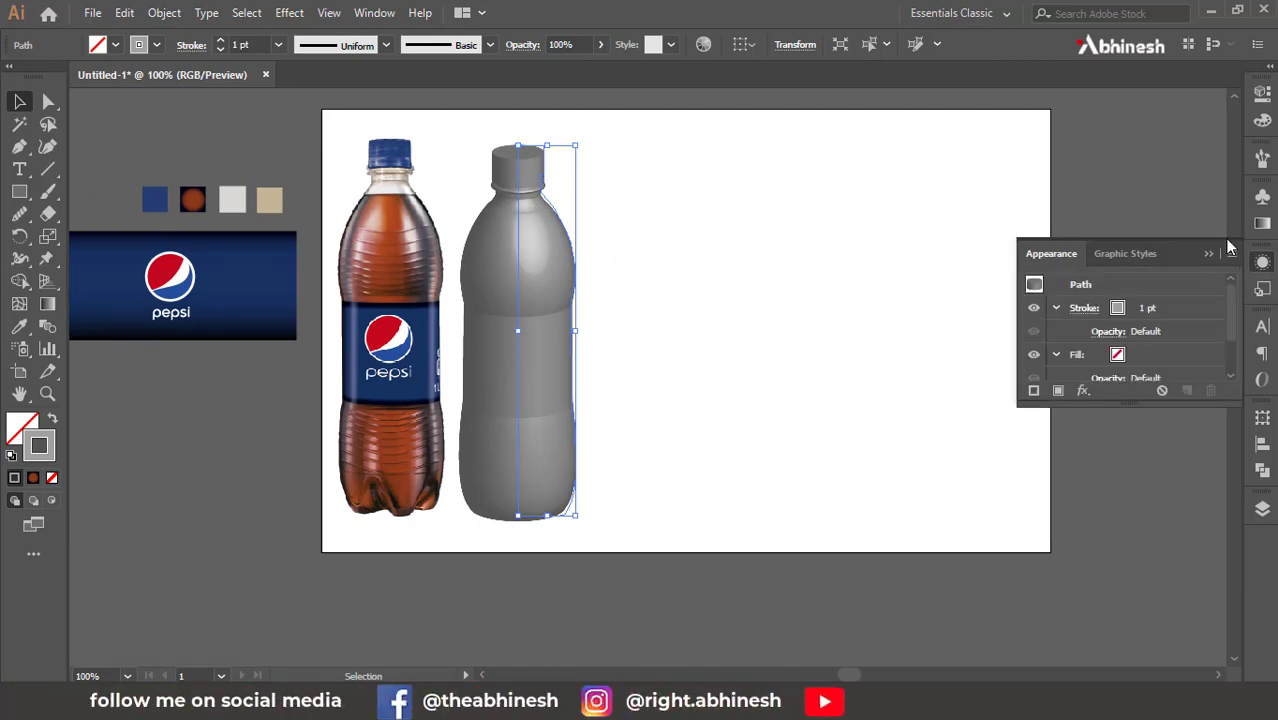
{"action": "left_click", "coordinate": [373, 15]}
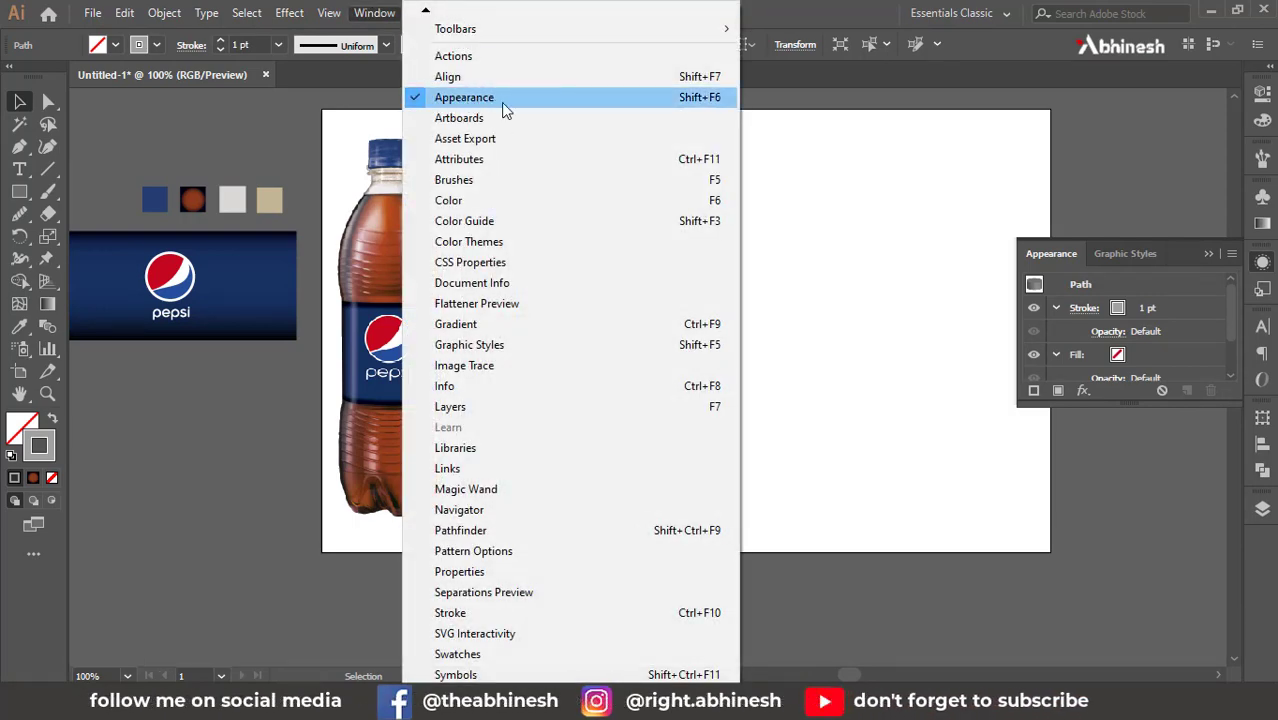
{"action": "left_click", "coordinate": [1266, 267]}
{"action": "scroll", "scroll_direction": "down", "scroll_amount": 3}
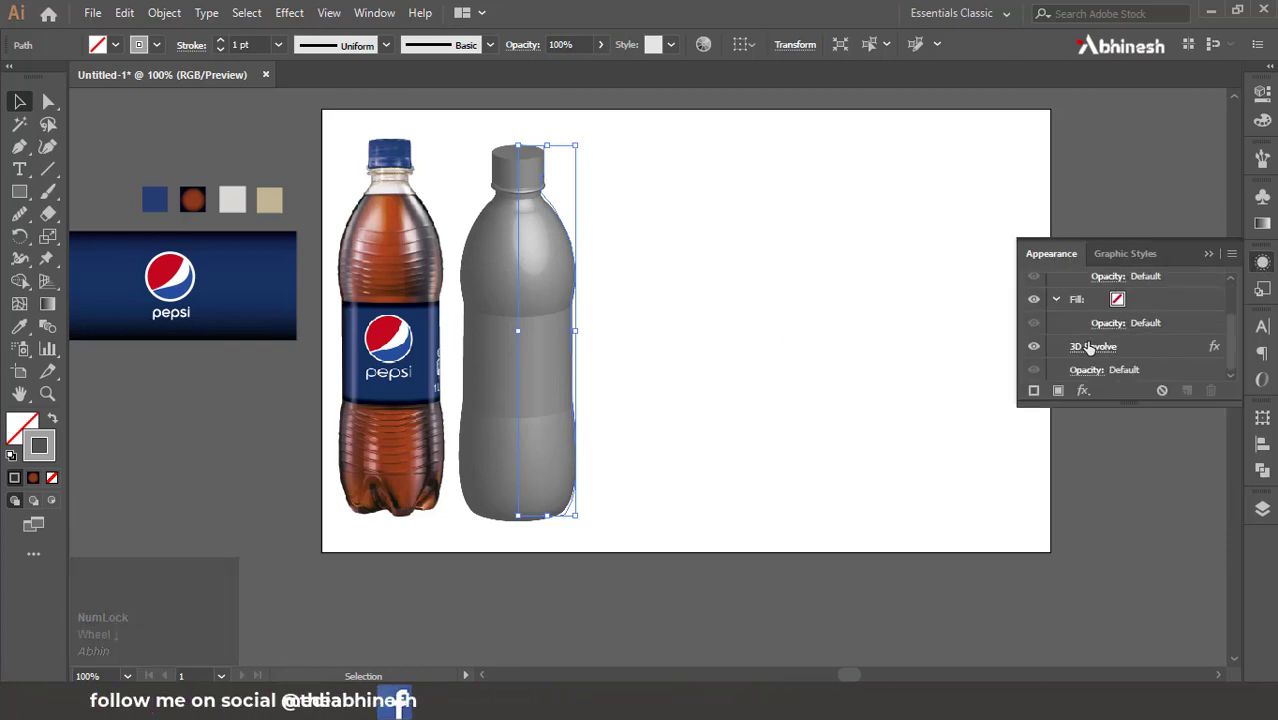
Step: Move the 3D Revolve Options window aside to see the bottle preview
{"action": "left_click_drag", "start_coordinate": [1098, 351], "coordinate": [731, 486]}
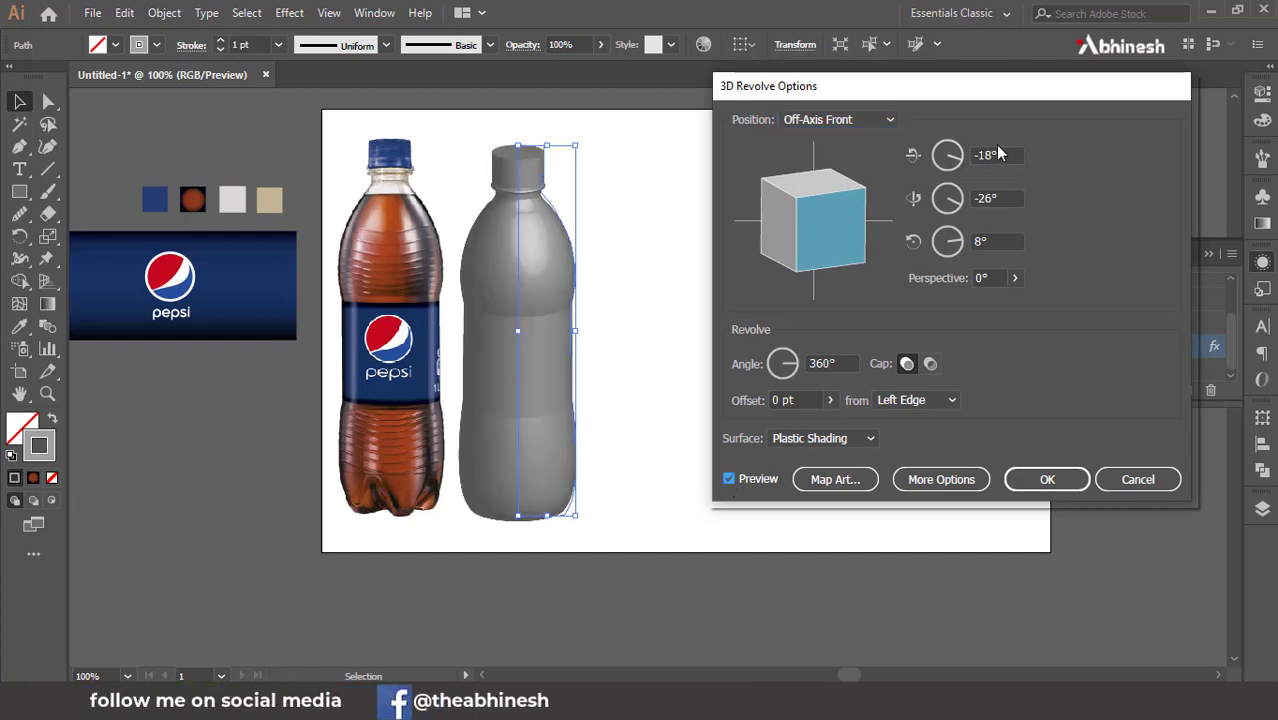
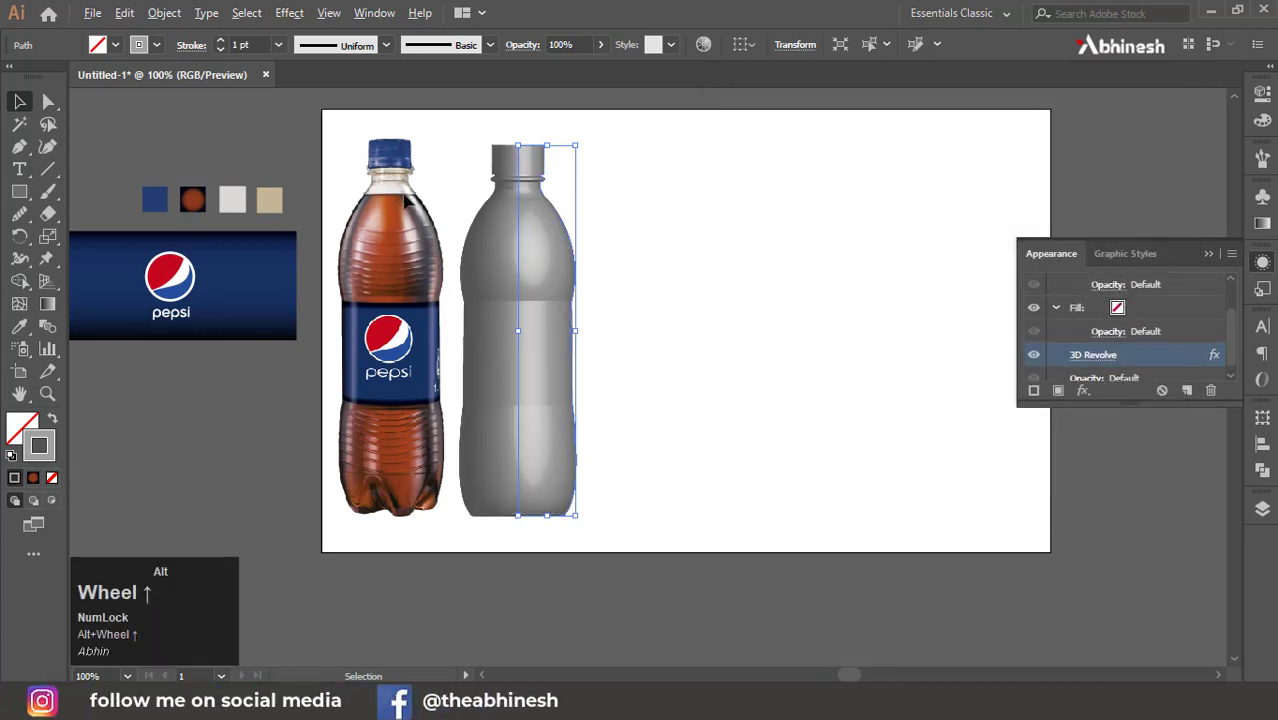
Step: Zoom in and out to inspect the revolved grey bottle
{"action": "scroll", "scroll_direction": "down", "scroll_amount": 3}
{"action": "scroll", "scroll_direction": "up", "scroll_amount": 3}
{"action": "scroll", "scroll_direction": "down", "scroll_amount": 3}
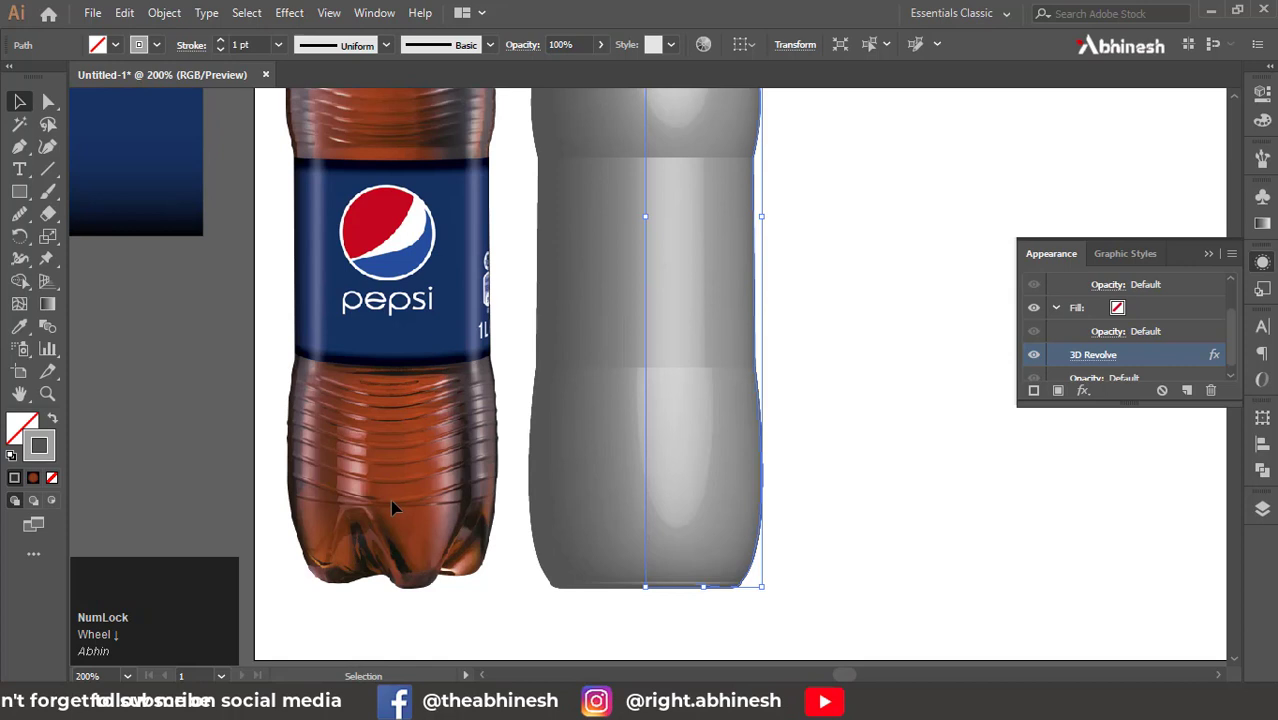
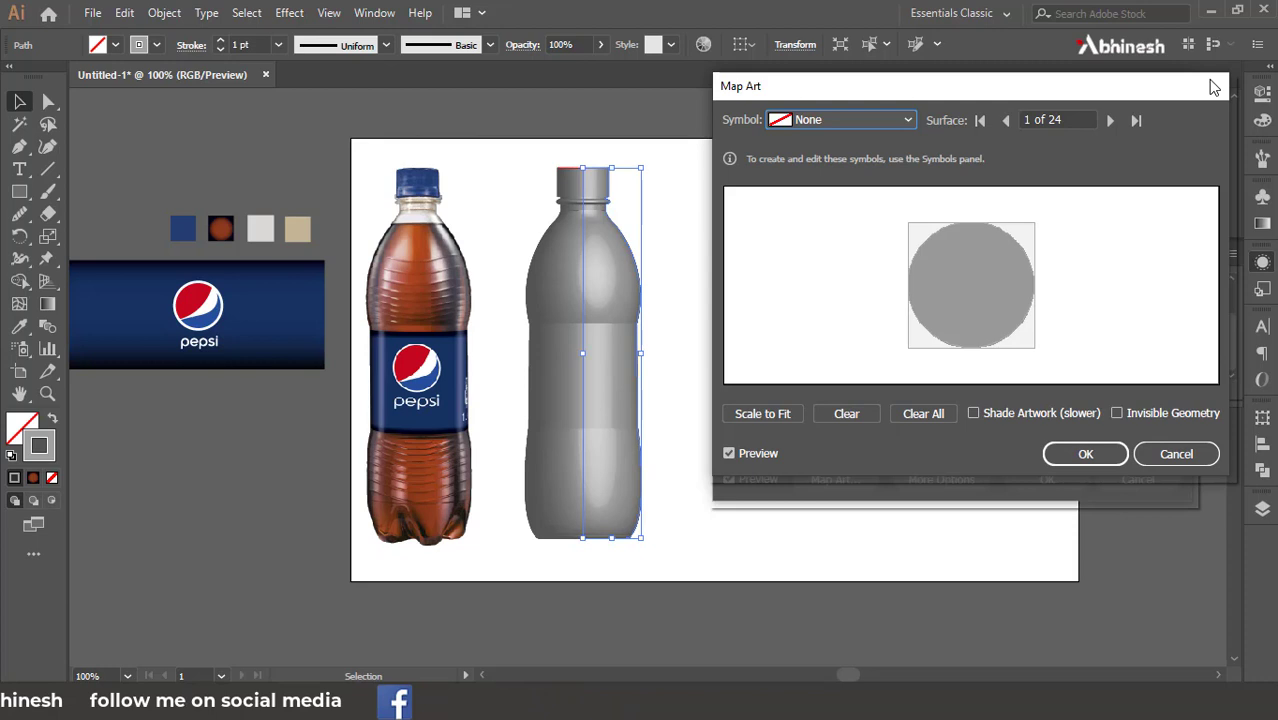
Step: Jump to surface 24, the cap, and assign it the blue symbol 1
{"action": "left_click", "coordinate": [1012, 125]}
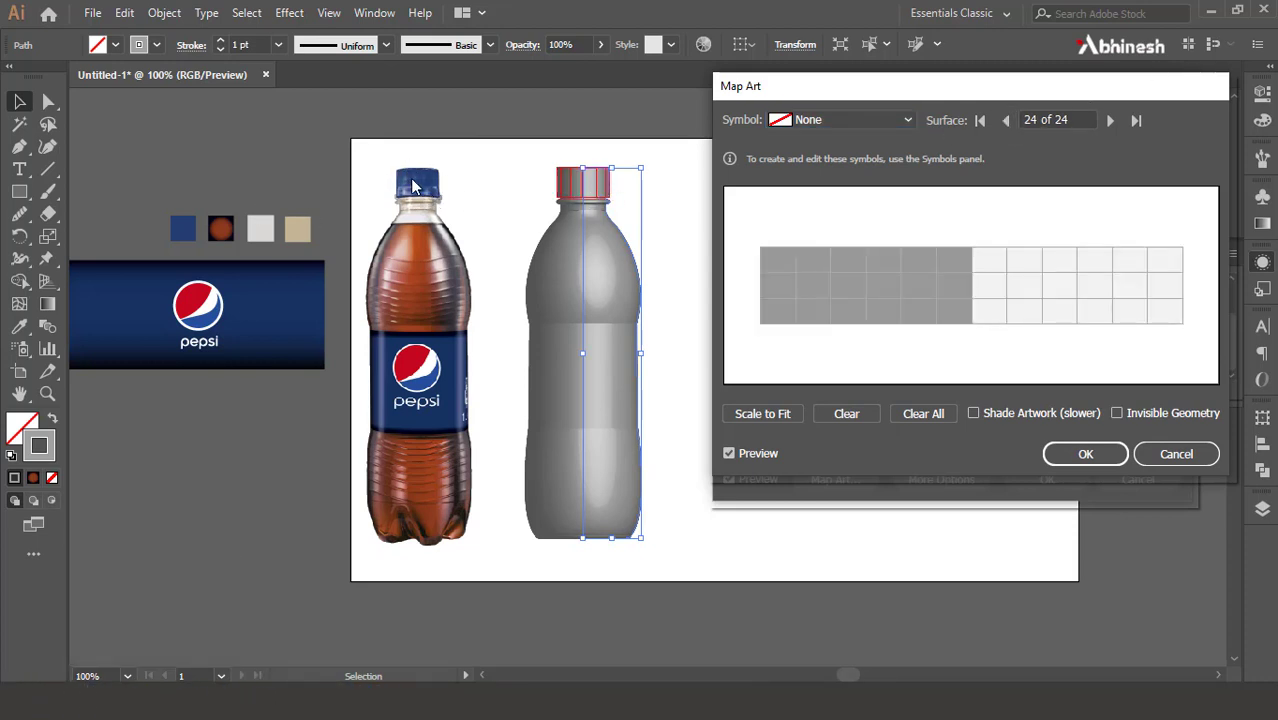
{"action": "left_click", "coordinate": [888, 121]}
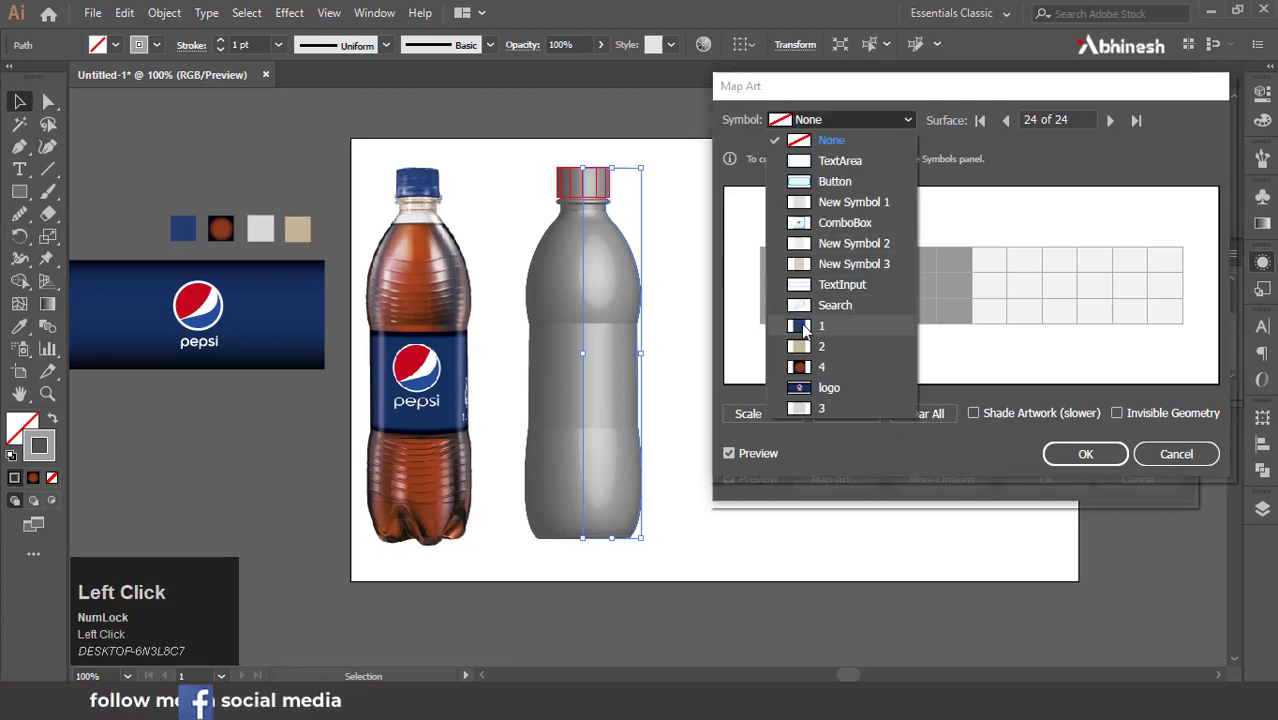
{"action": "left_click", "coordinate": [805, 329]}
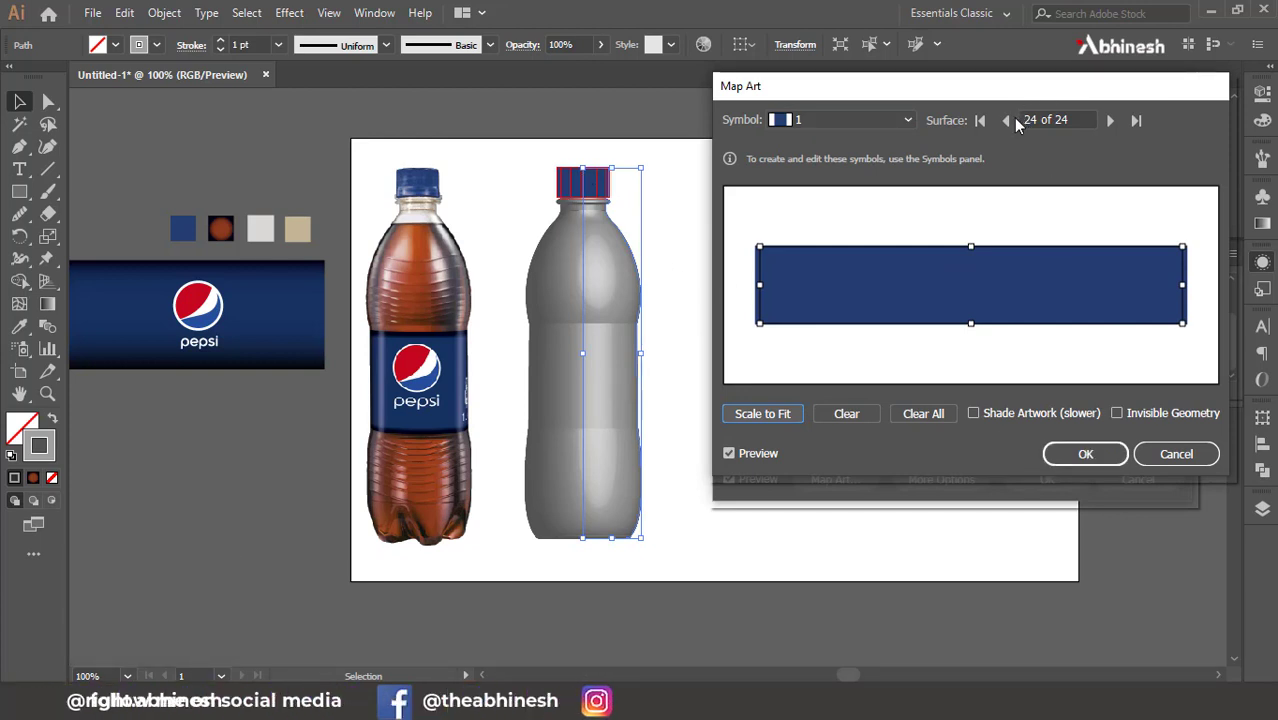
Step: Assign beige symbol 2 to the ring surfaces below the cap and step back to surface 20
{"action": "left_click", "coordinate": [1018, 126]}
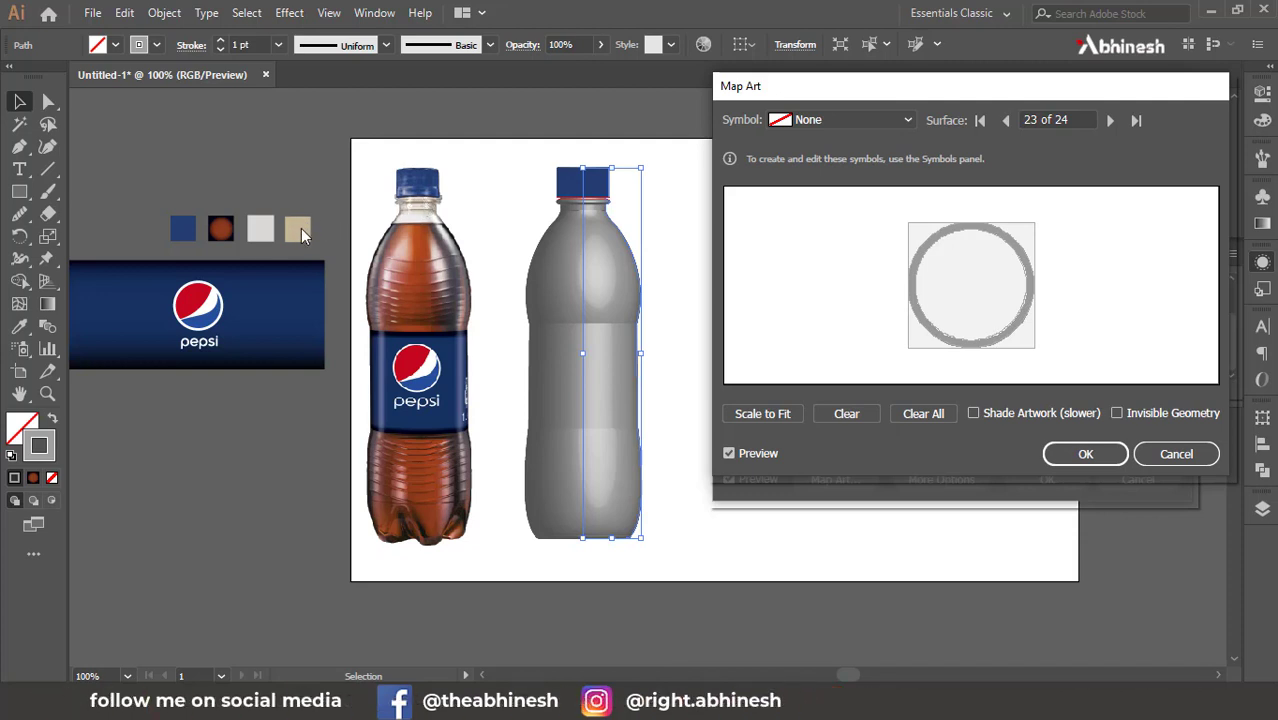
{"action": "left_click", "coordinate": [868, 121]}
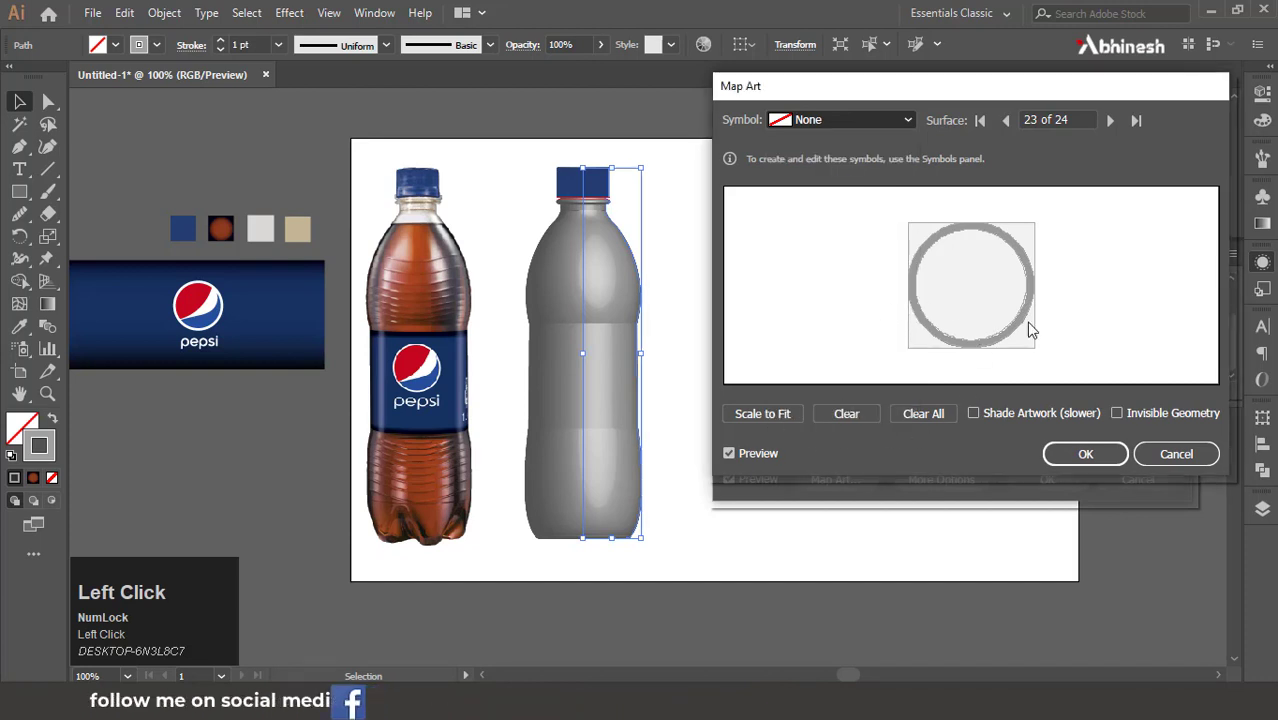
{"action": "left_click", "coordinate": [769, 417]}
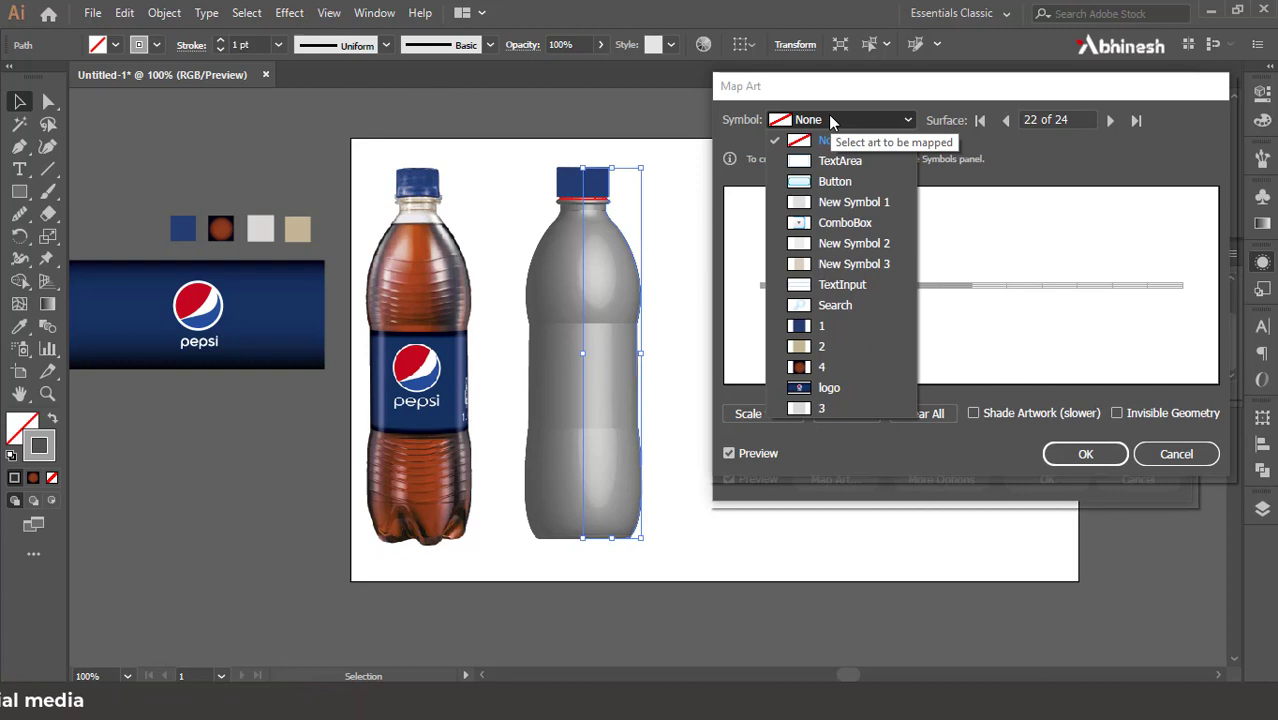
{"action": "left_click", "coordinate": [837, 354]}
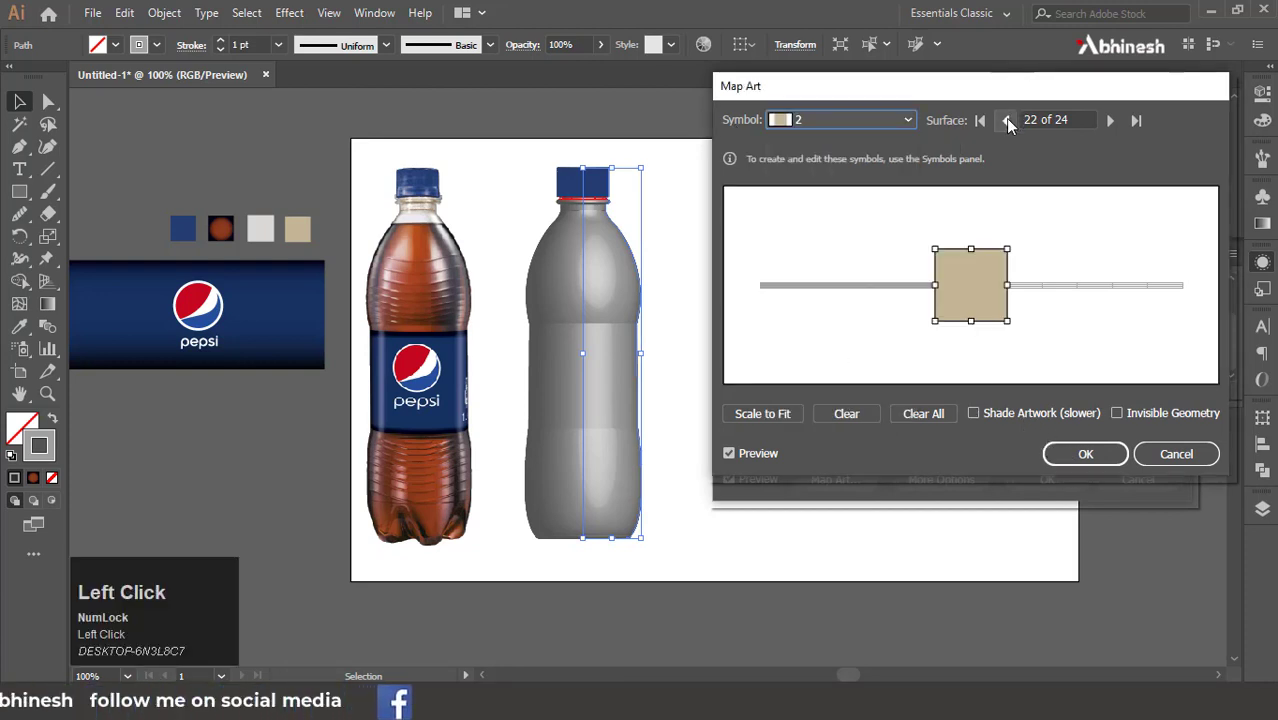
{"action": "left_click", "coordinate": [784, 419]}
{"action": "left_click", "coordinate": [800, 412]}
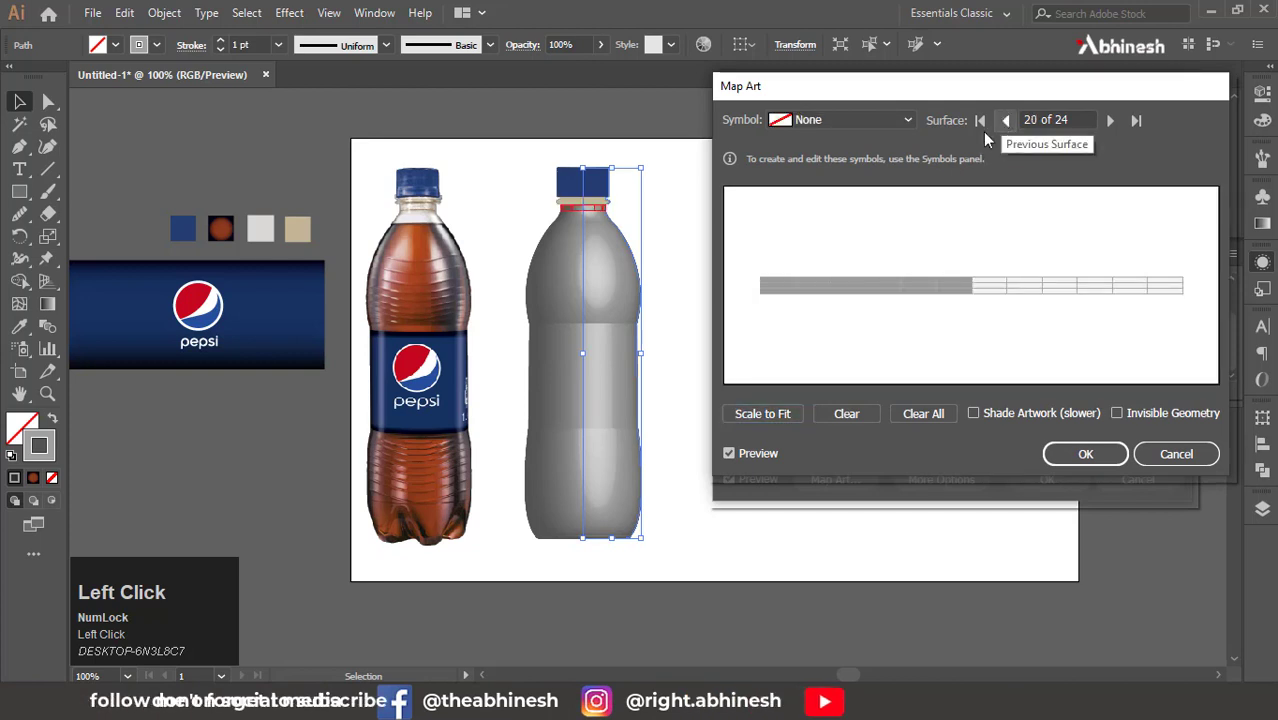
Step: Step back to neck surface 19 and assign it the beige New Symbol 2
{"action": "left_click", "coordinate": [842, 122]}
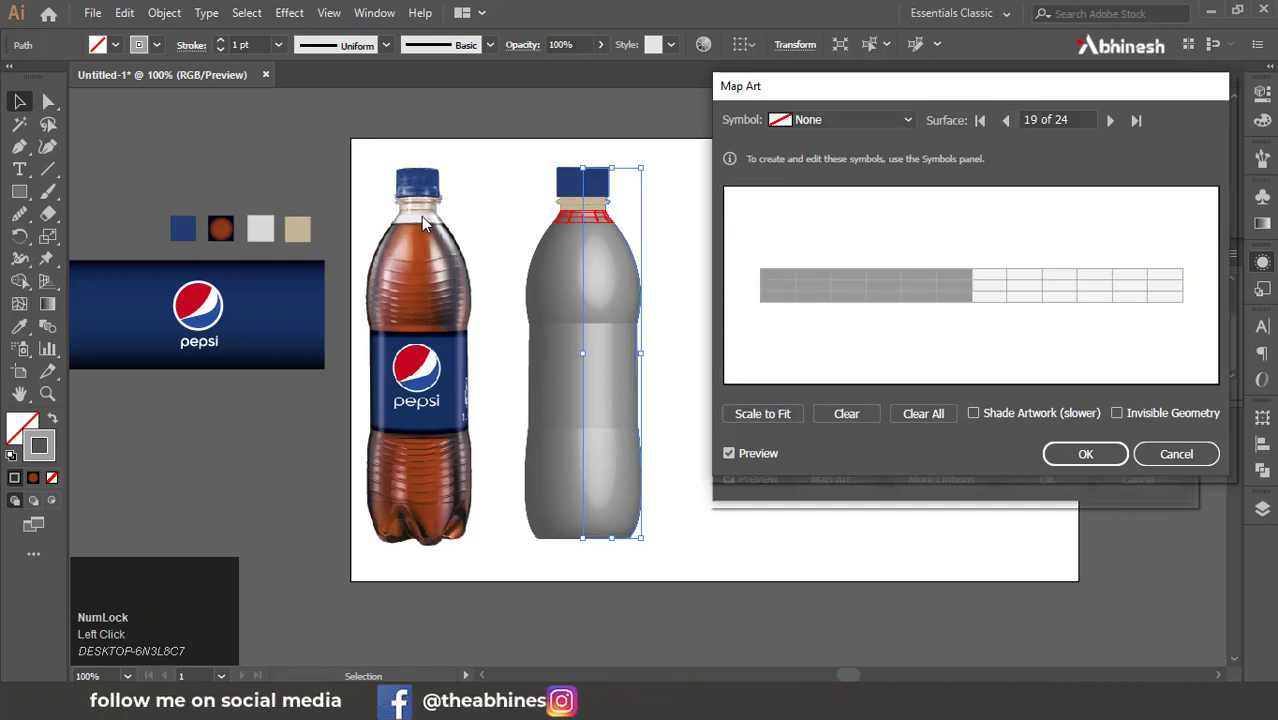
{"action": "left_click", "coordinate": [850, 131]}
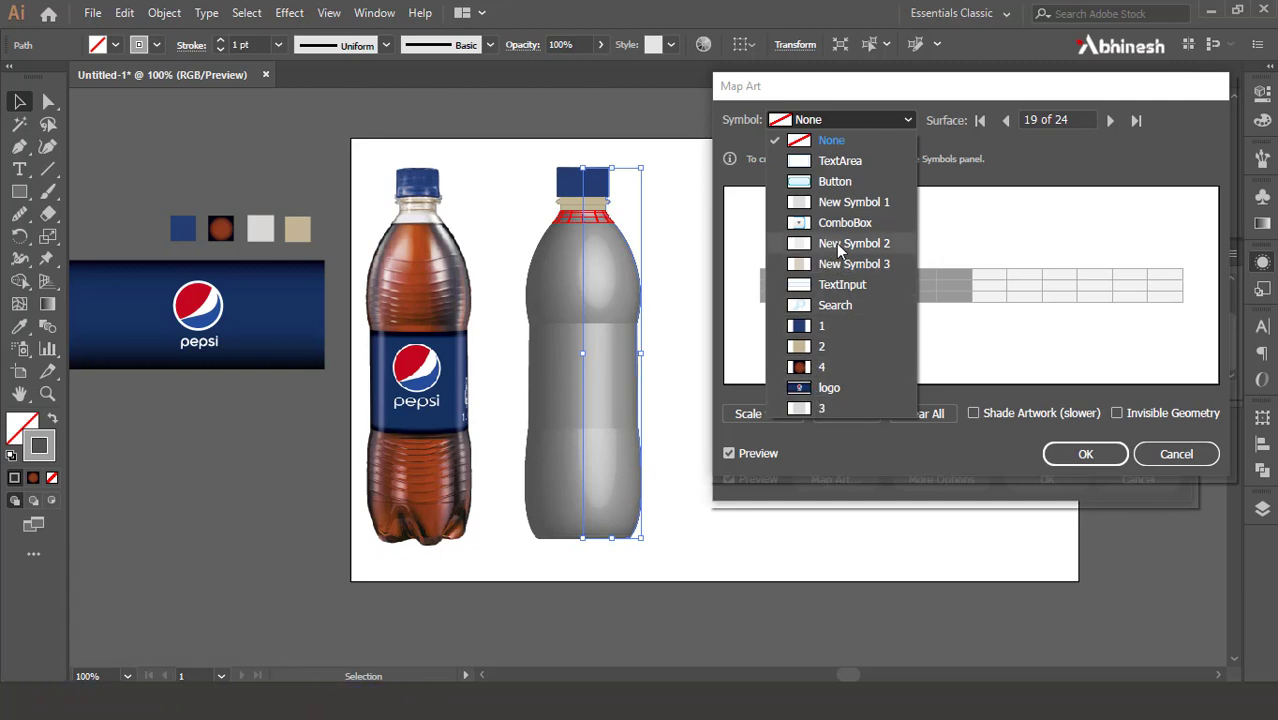
{"action": "left_click", "coordinate": [844, 249]}
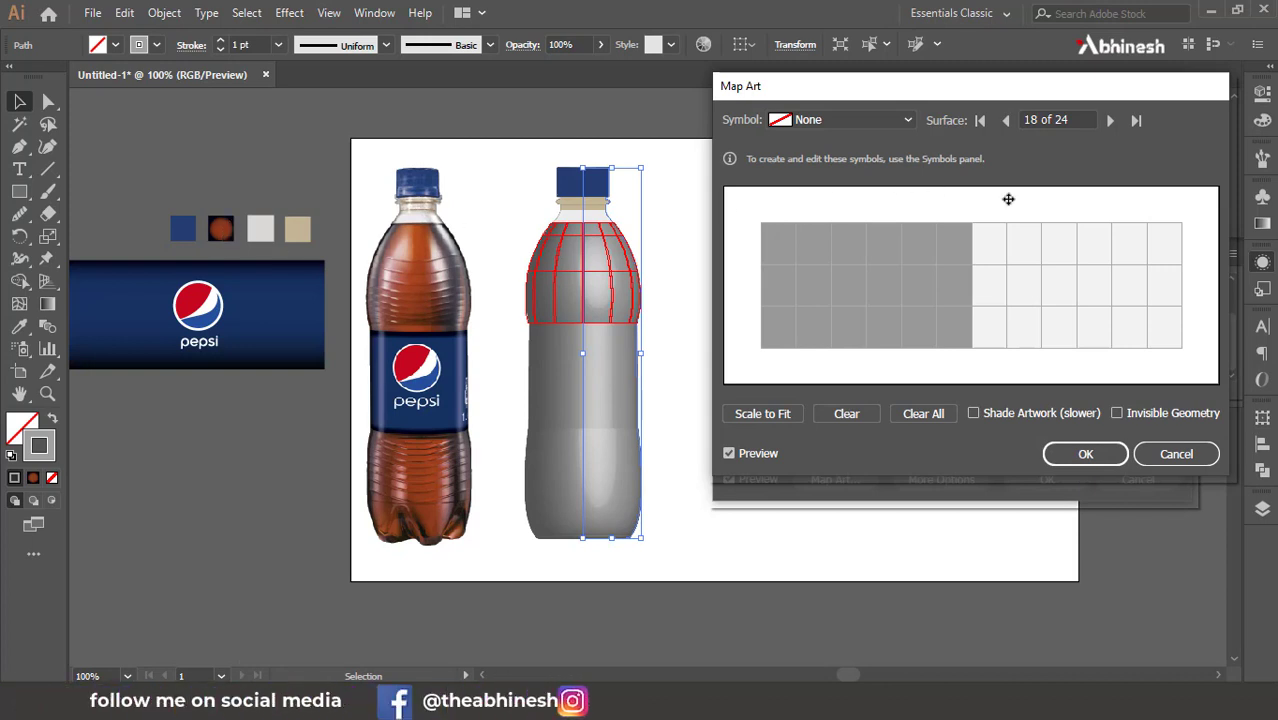
Step: Map brown symbol 4 onto shoulder surface 18, then select the logo symbol for label surface 17
{"action": "left_click", "coordinate": [861, 118]}
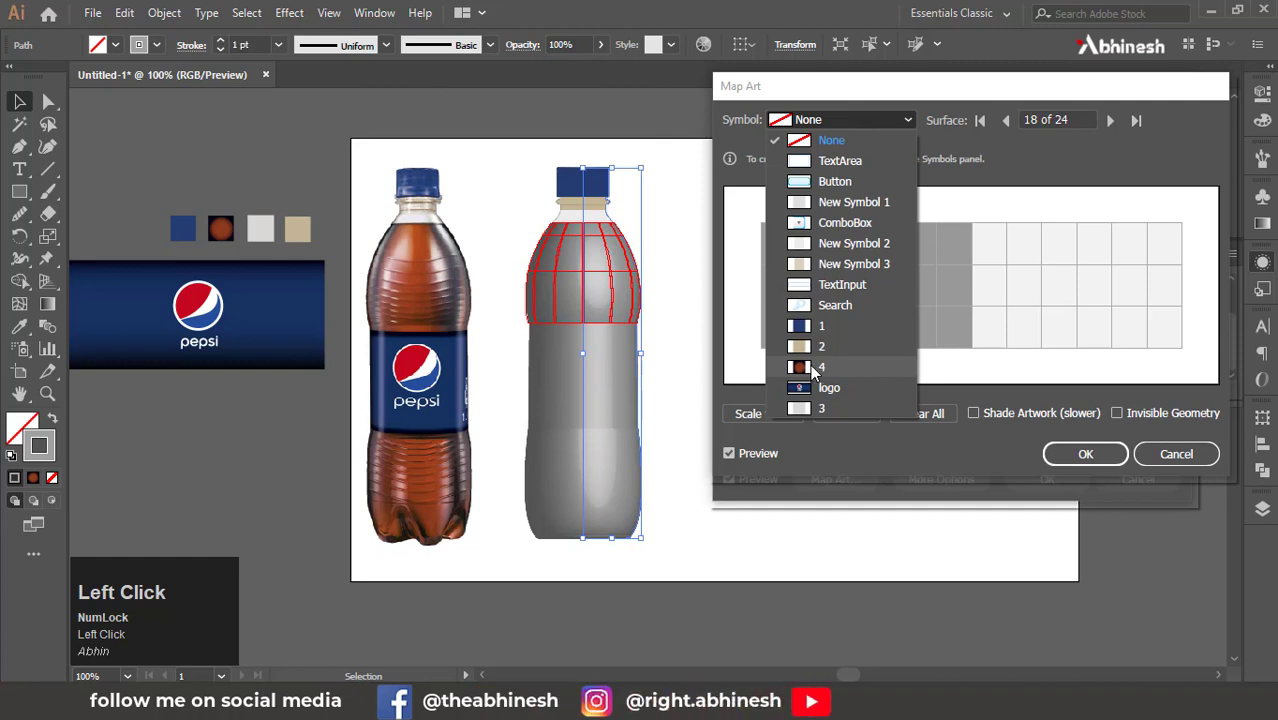
{"action": "left_click", "coordinate": [815, 371]}
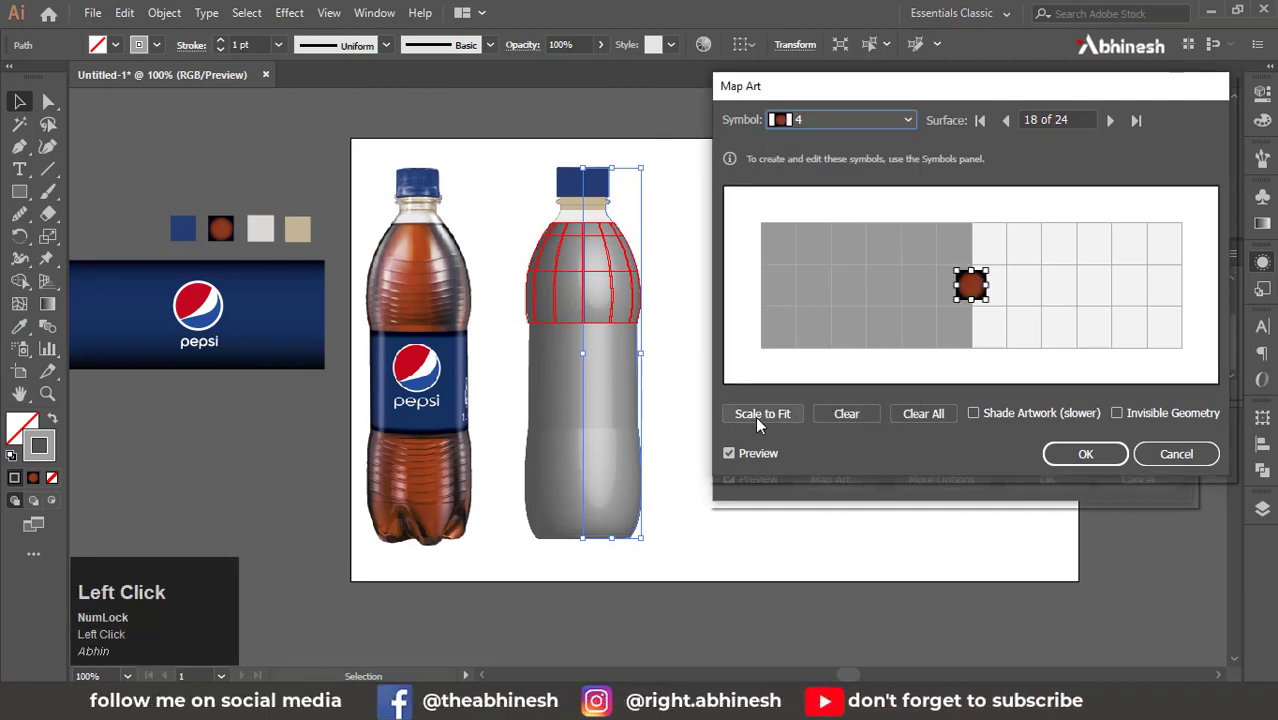
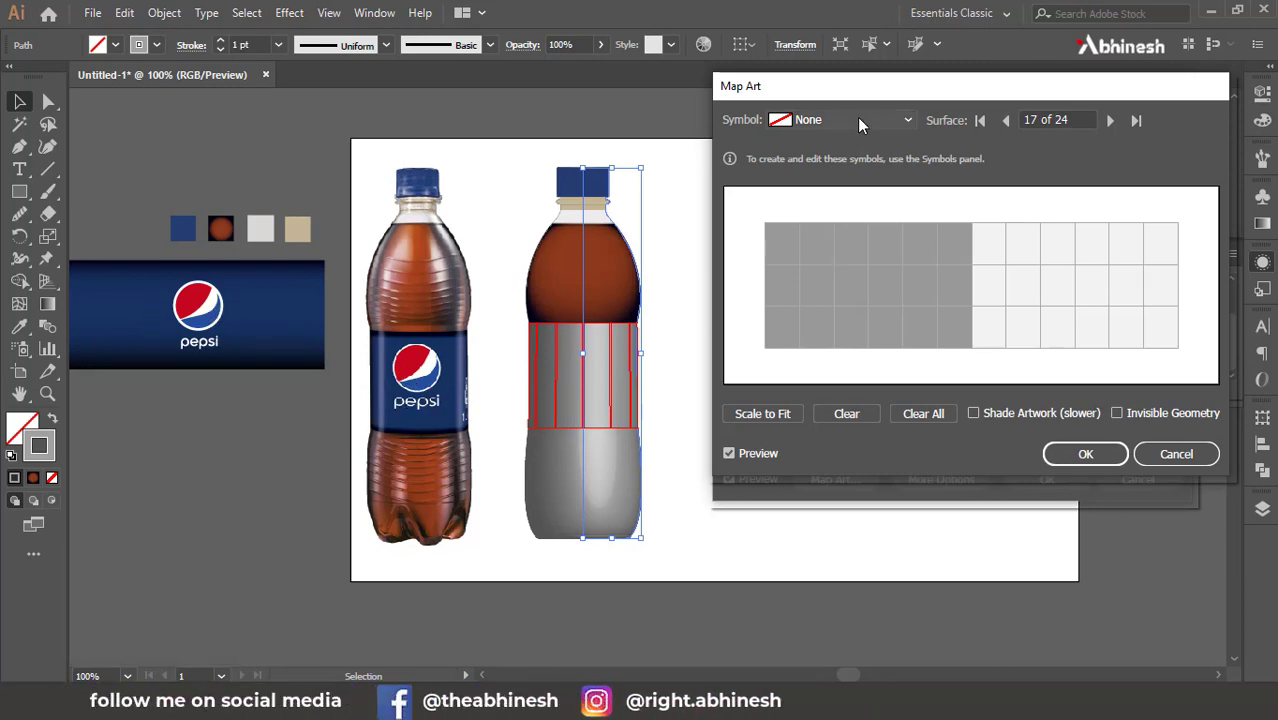
{"action": "double_click", "coordinate": [863, 123]}
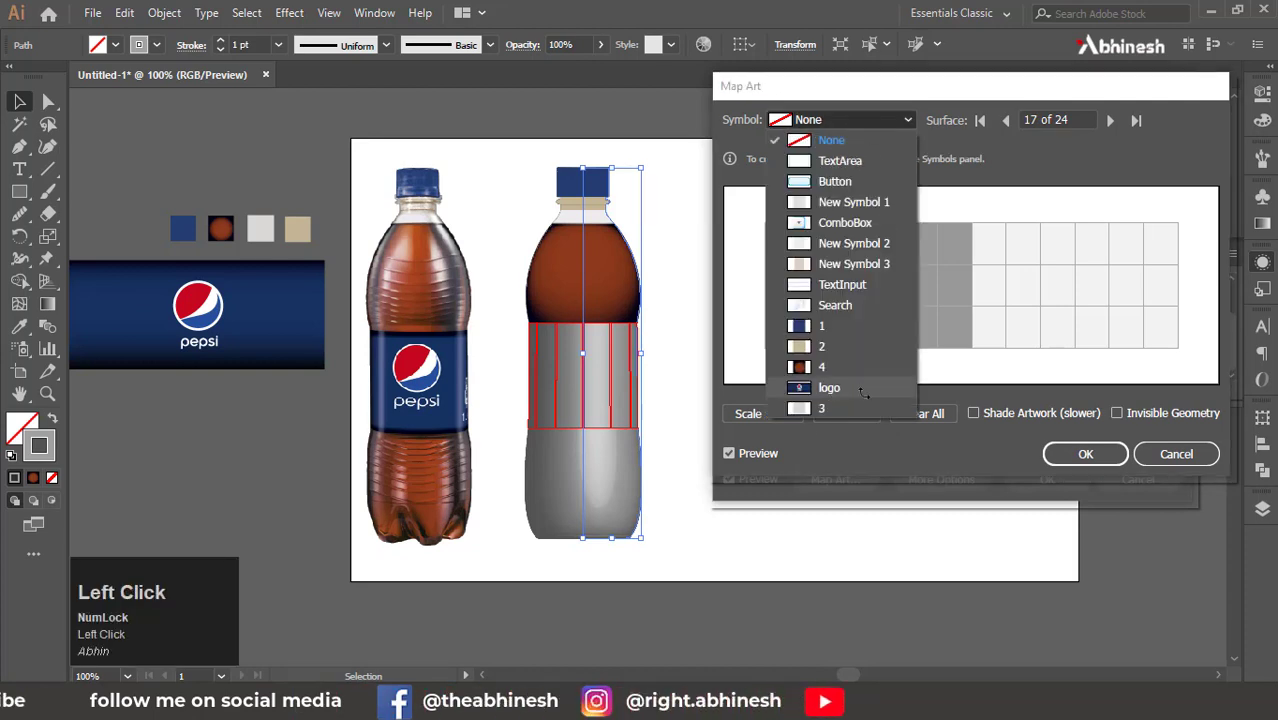